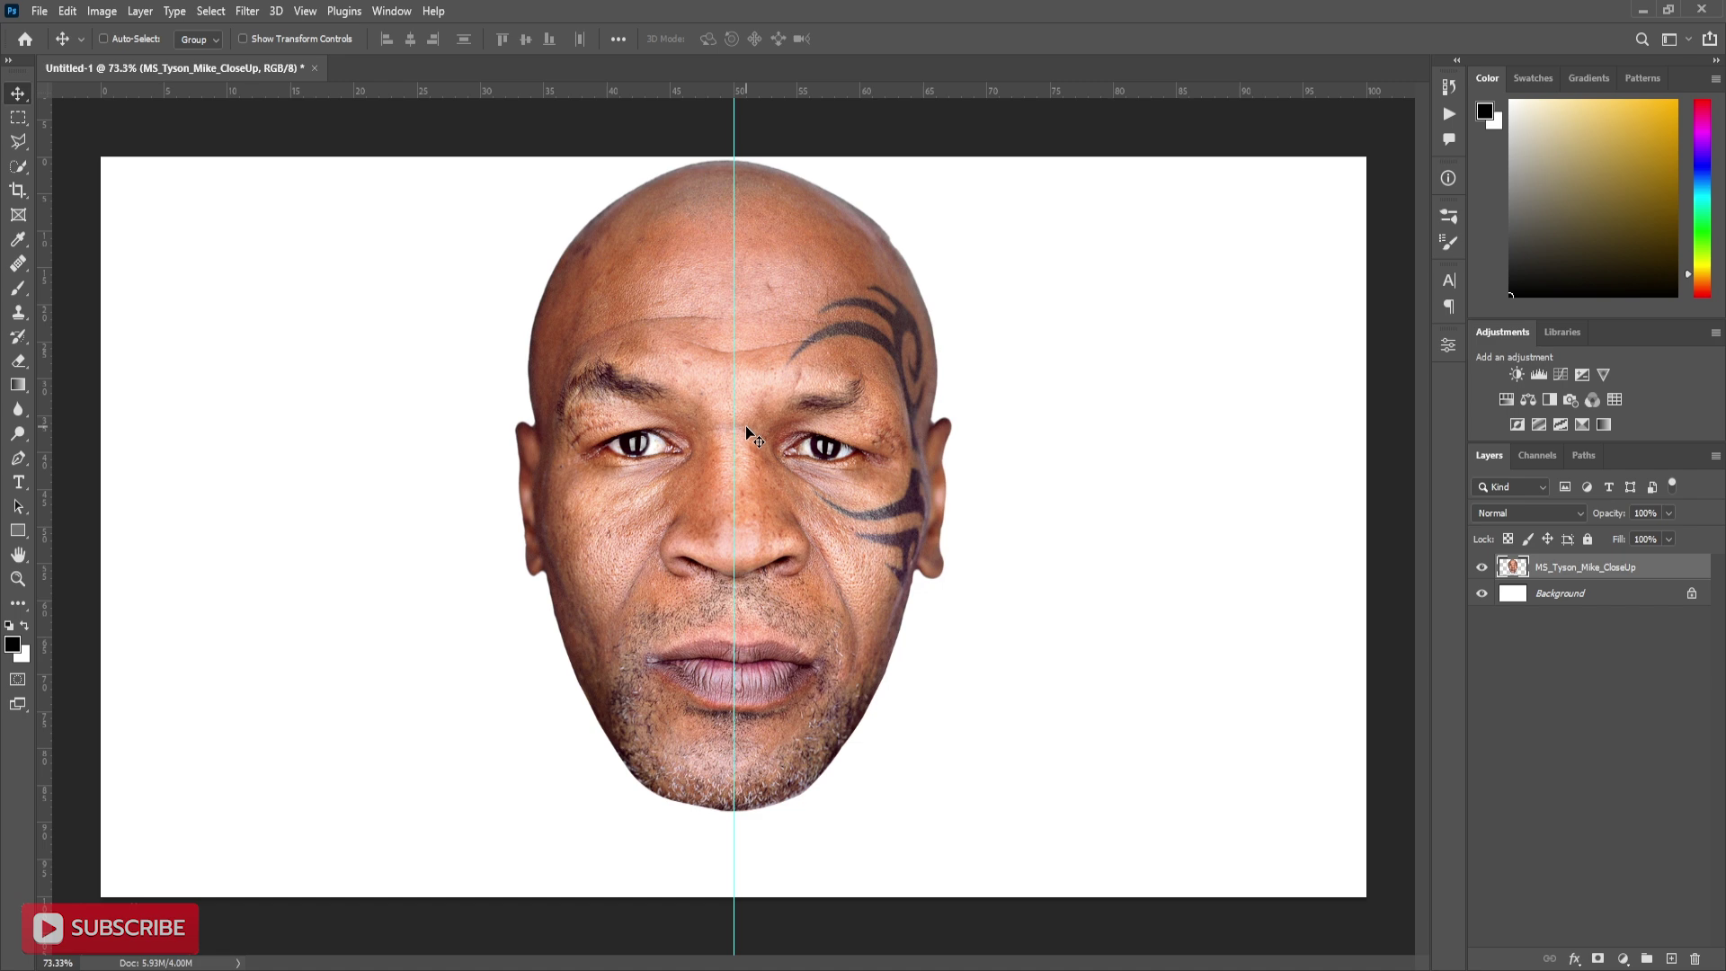
Step: Duplicate the face layer as a hidden masked copy and start a text layer in MODERNIZ
{"action": "key", "text": "Down"}
{"action": "key", "text": "Down"}
{"action": "key", "text": "Down"}
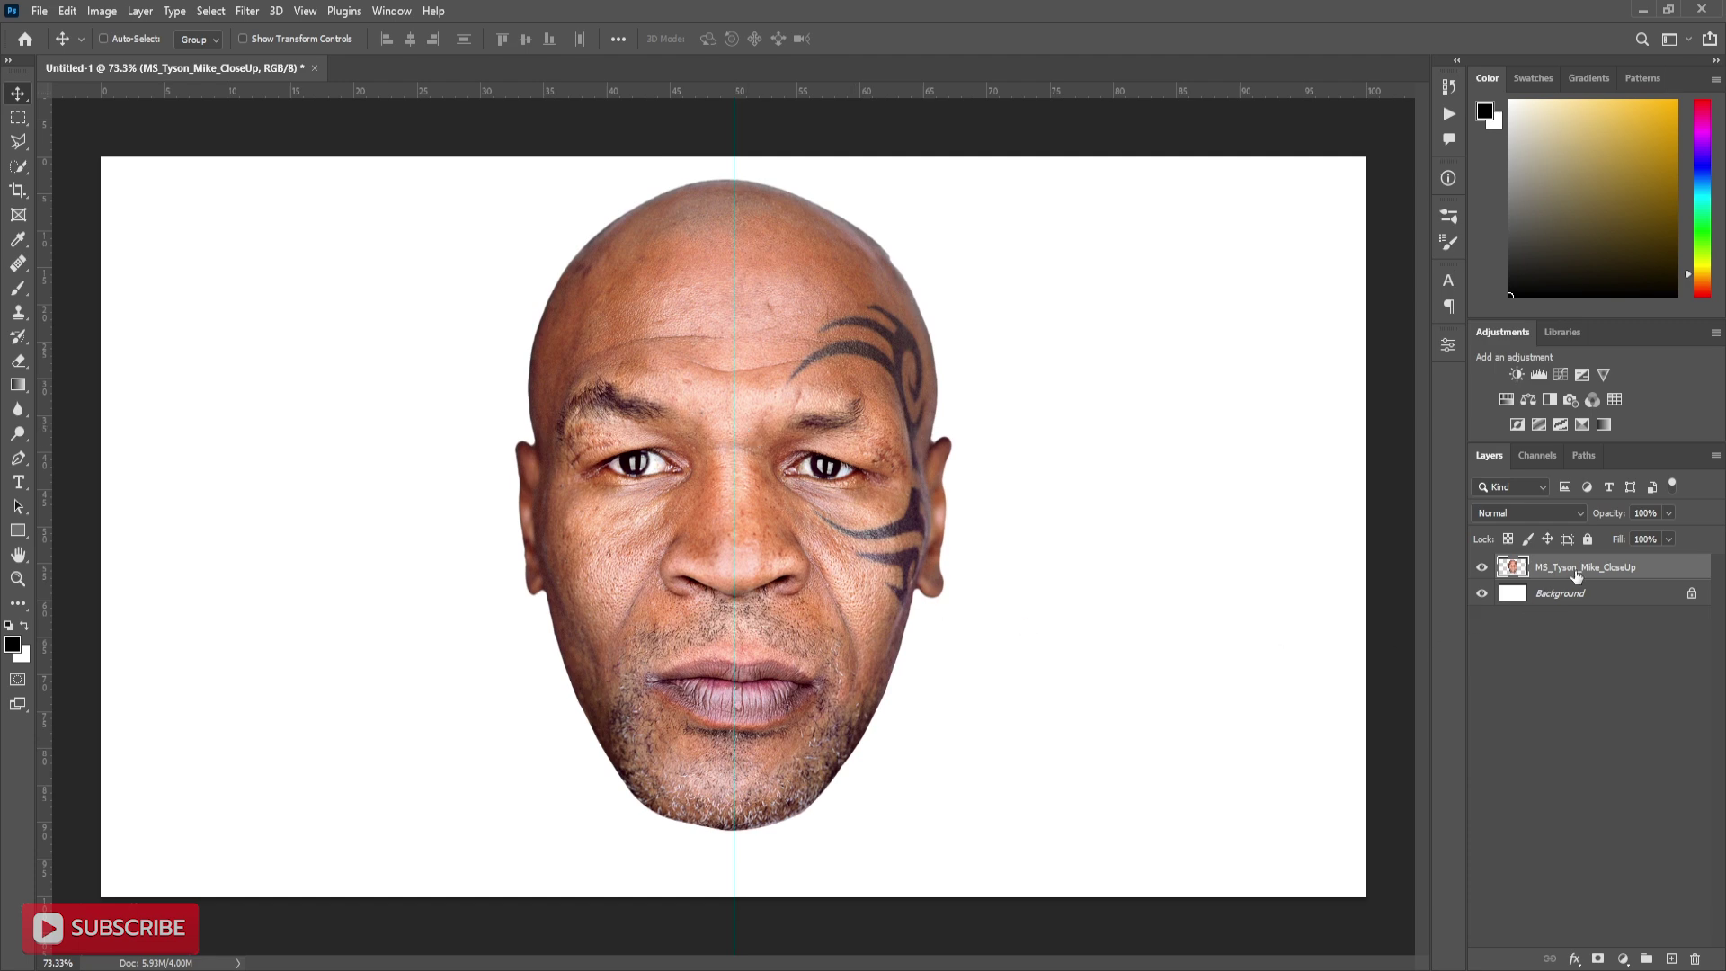
{"action": "key", "text": "ctrl+j"}
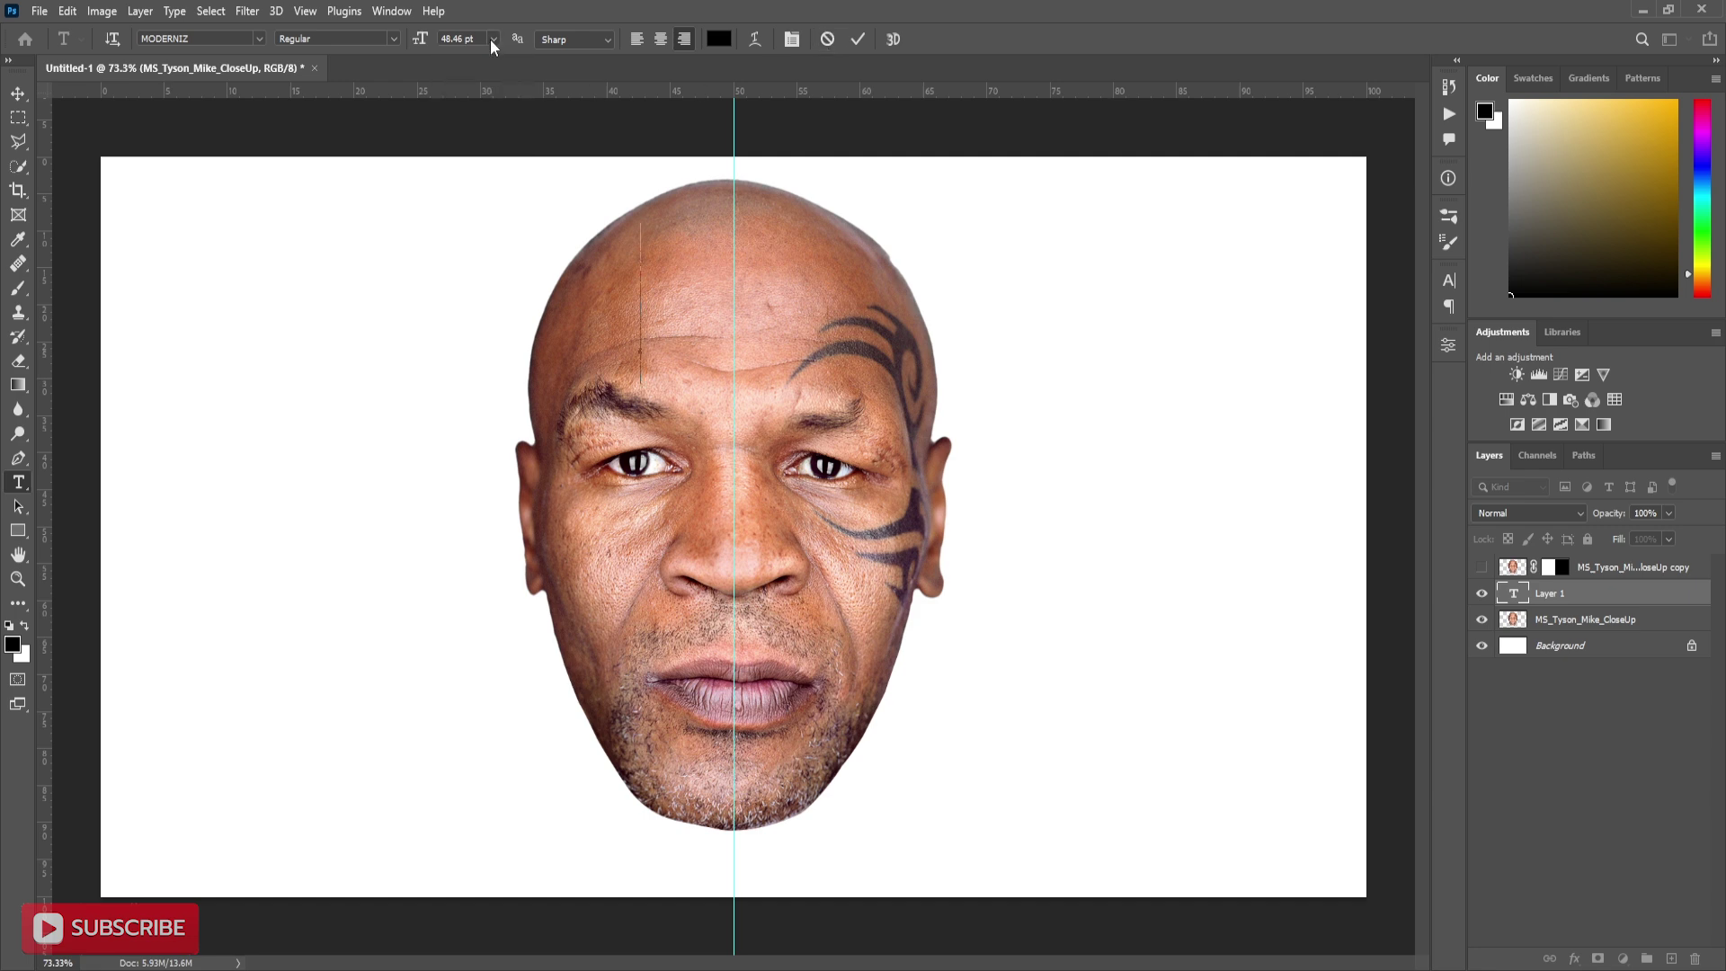
Step: Type the quote words IT'S, BETTER, YOU, FIND A, WAY, NOT, AN, EX, CUSE as separate layers
{"action": "type", "text": "it's"}
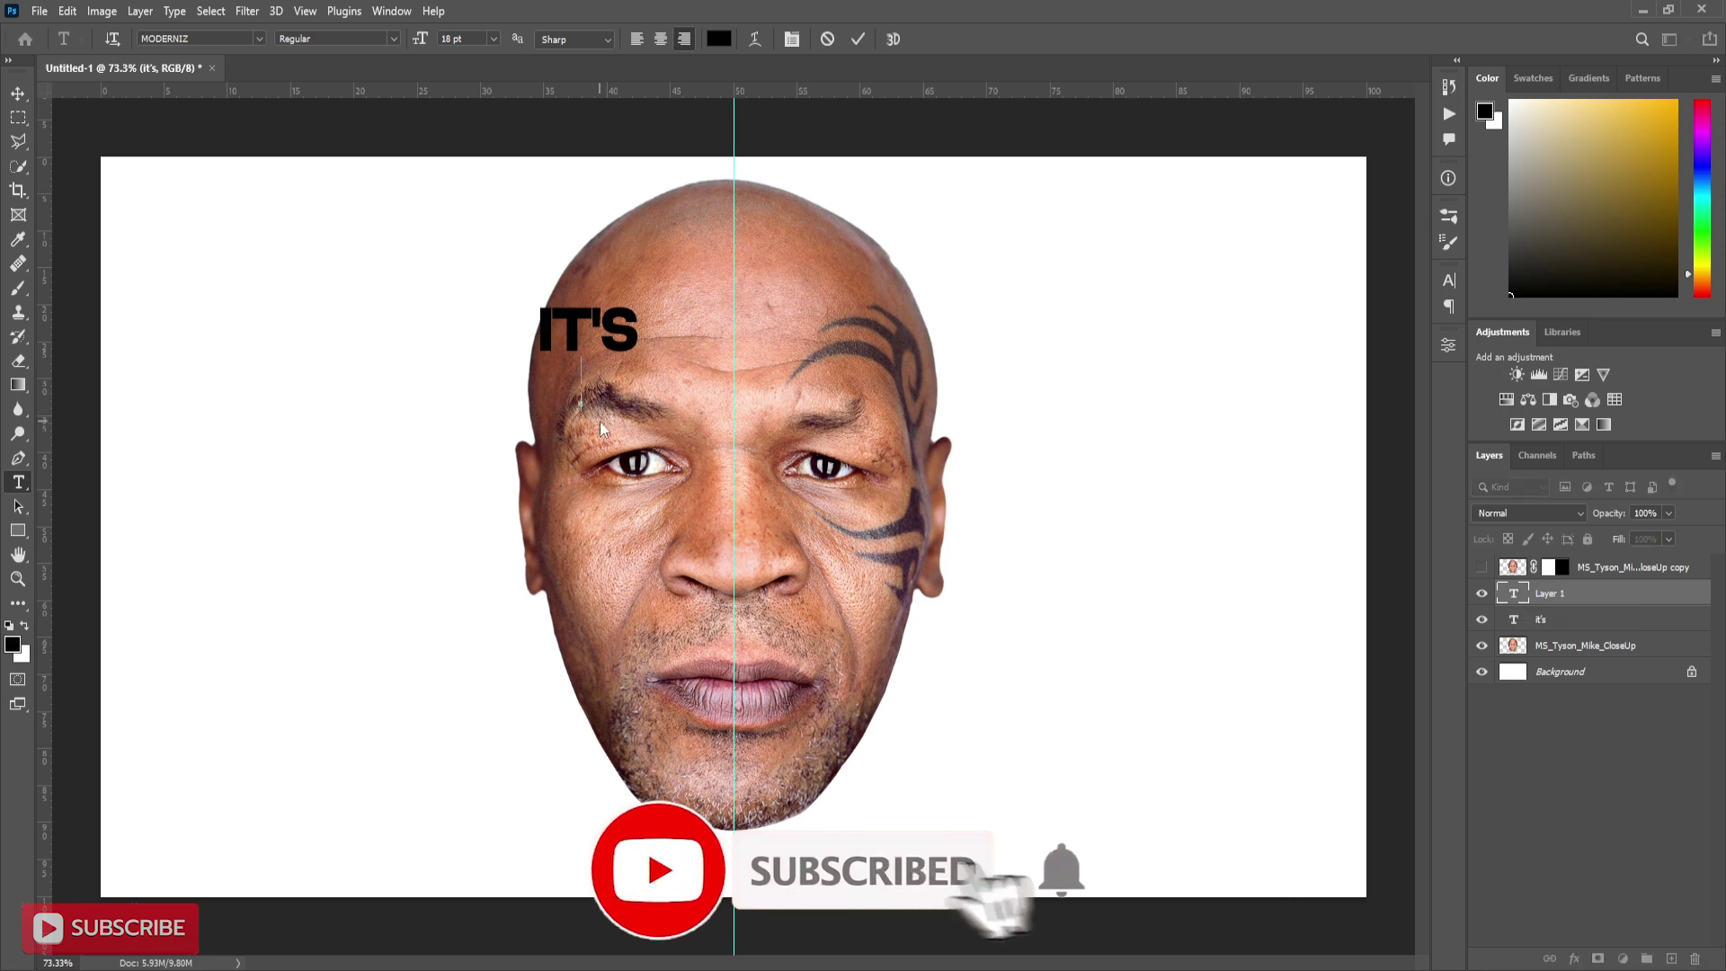
{"action": "type", "text": "it's betteryoufind"}
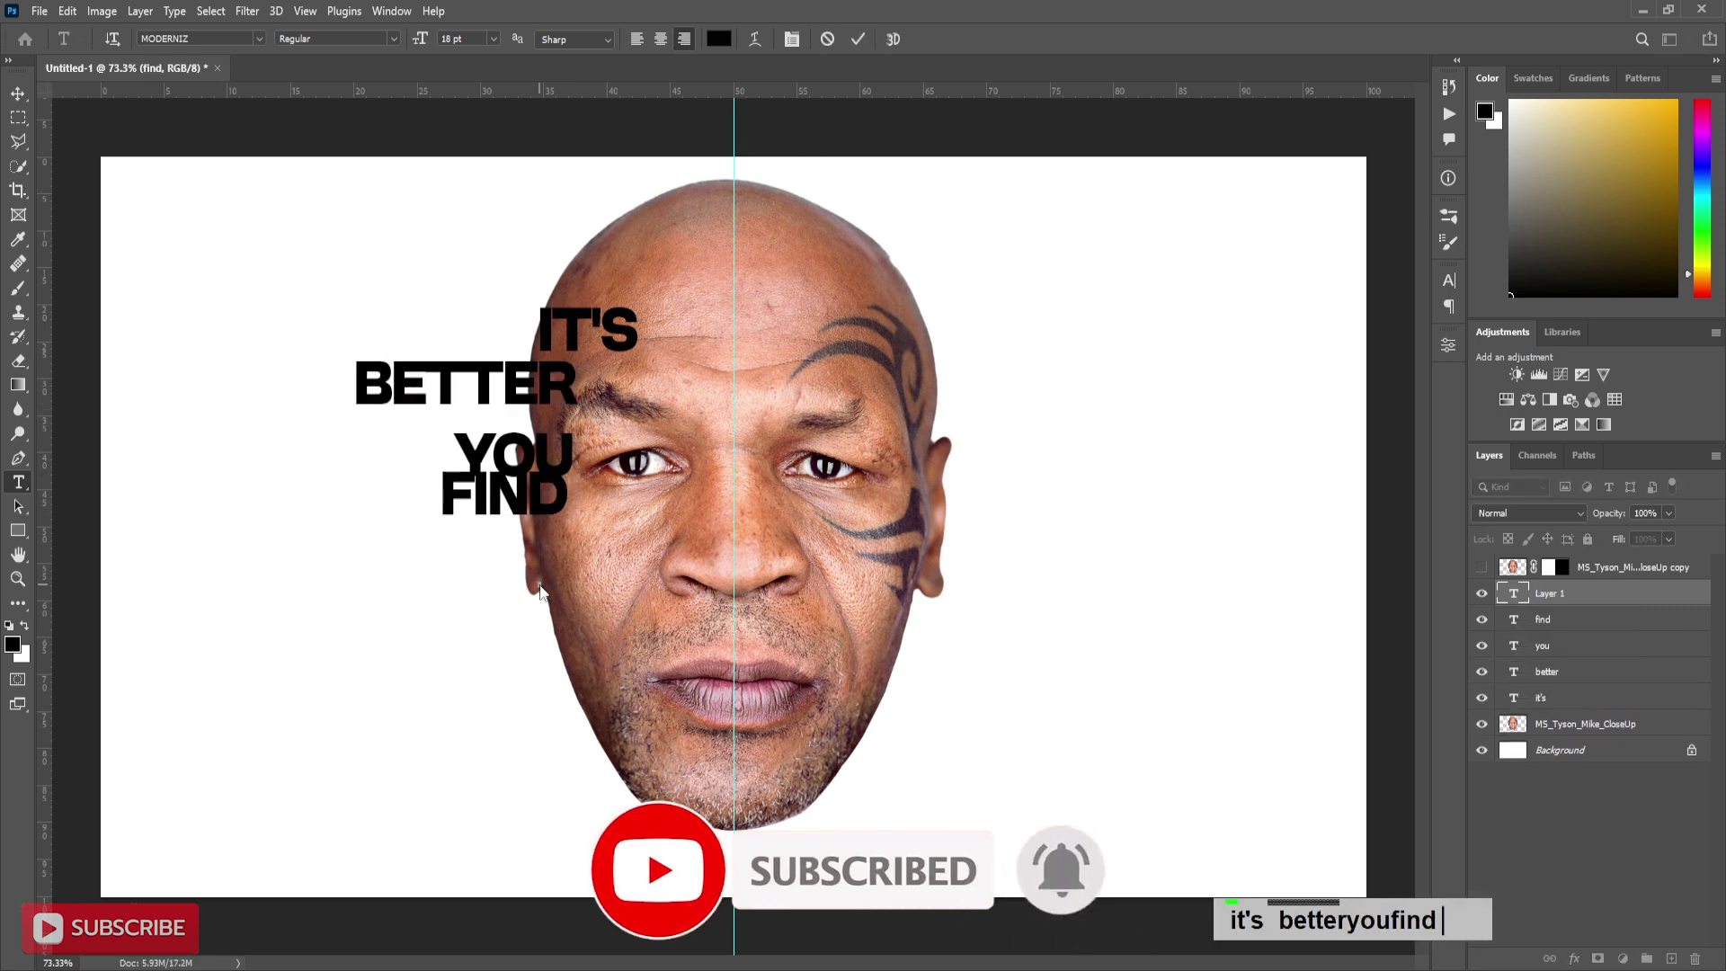
{"action": "type", "text": "it's betteryoufind aw"}
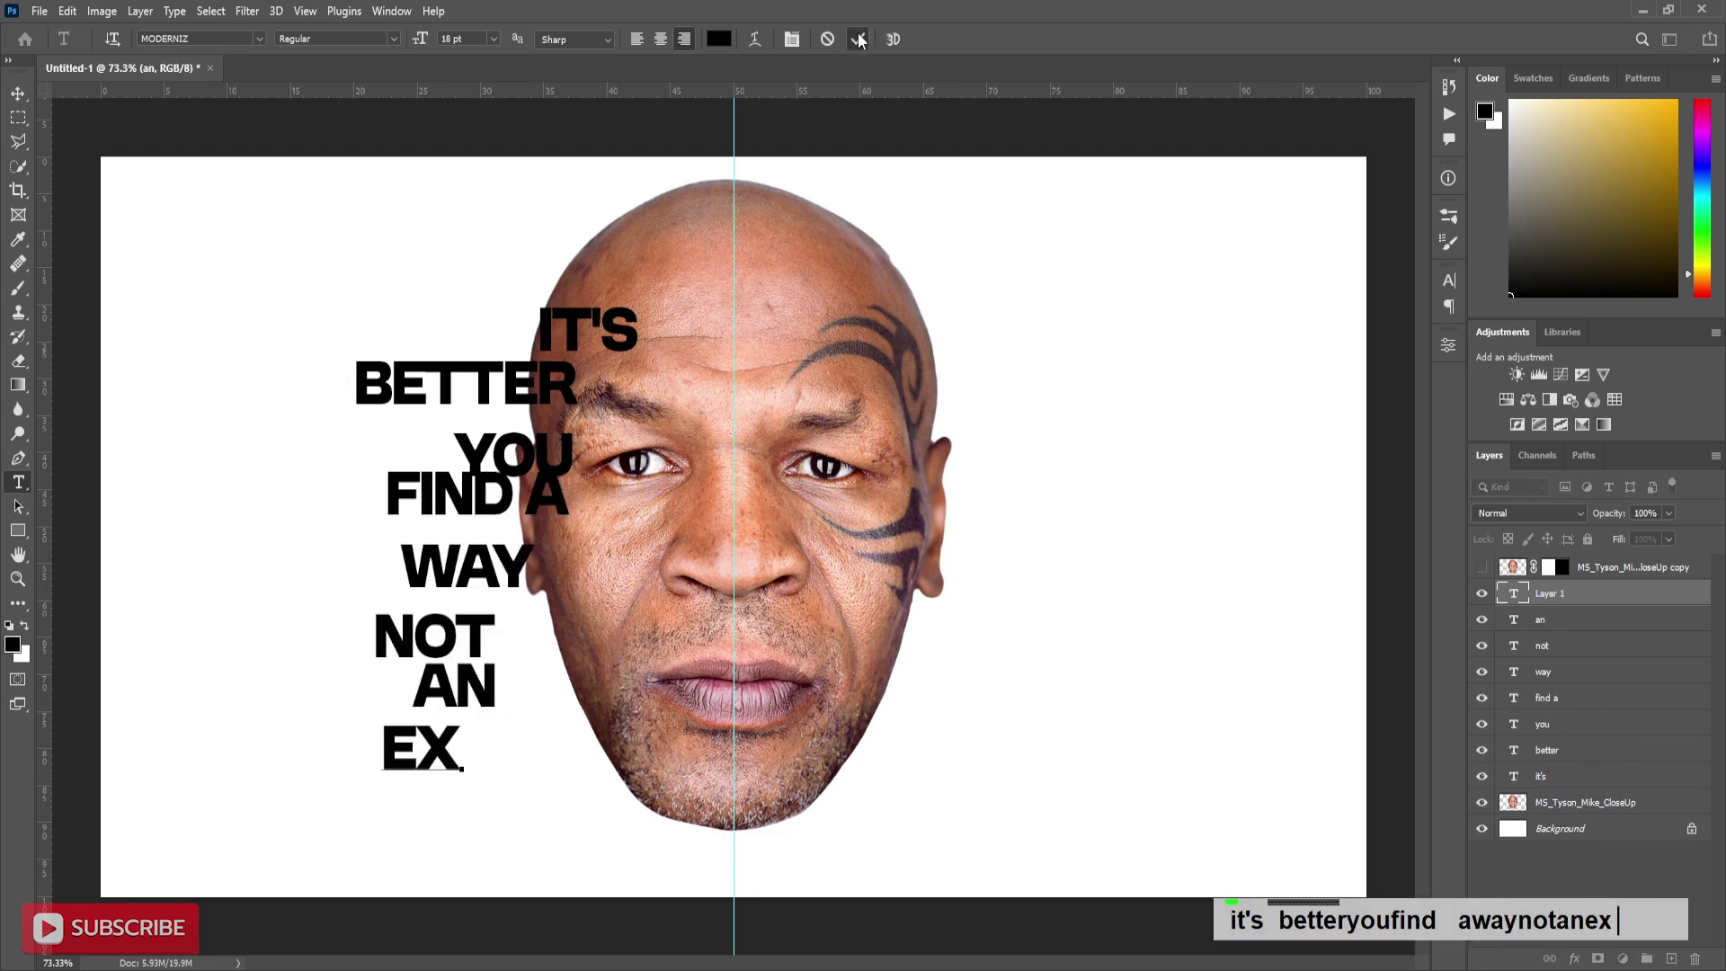
{"action": "type", "text": "ayn"}
{"action": "type", "text": "e"}
{"action": "key", "text": "ctrl+t"}
Step: Move IT'S up and resize BETTER and YOU to stack beneath it against the centre guide
{"action": "left_click", "coordinate": [638, 191]}
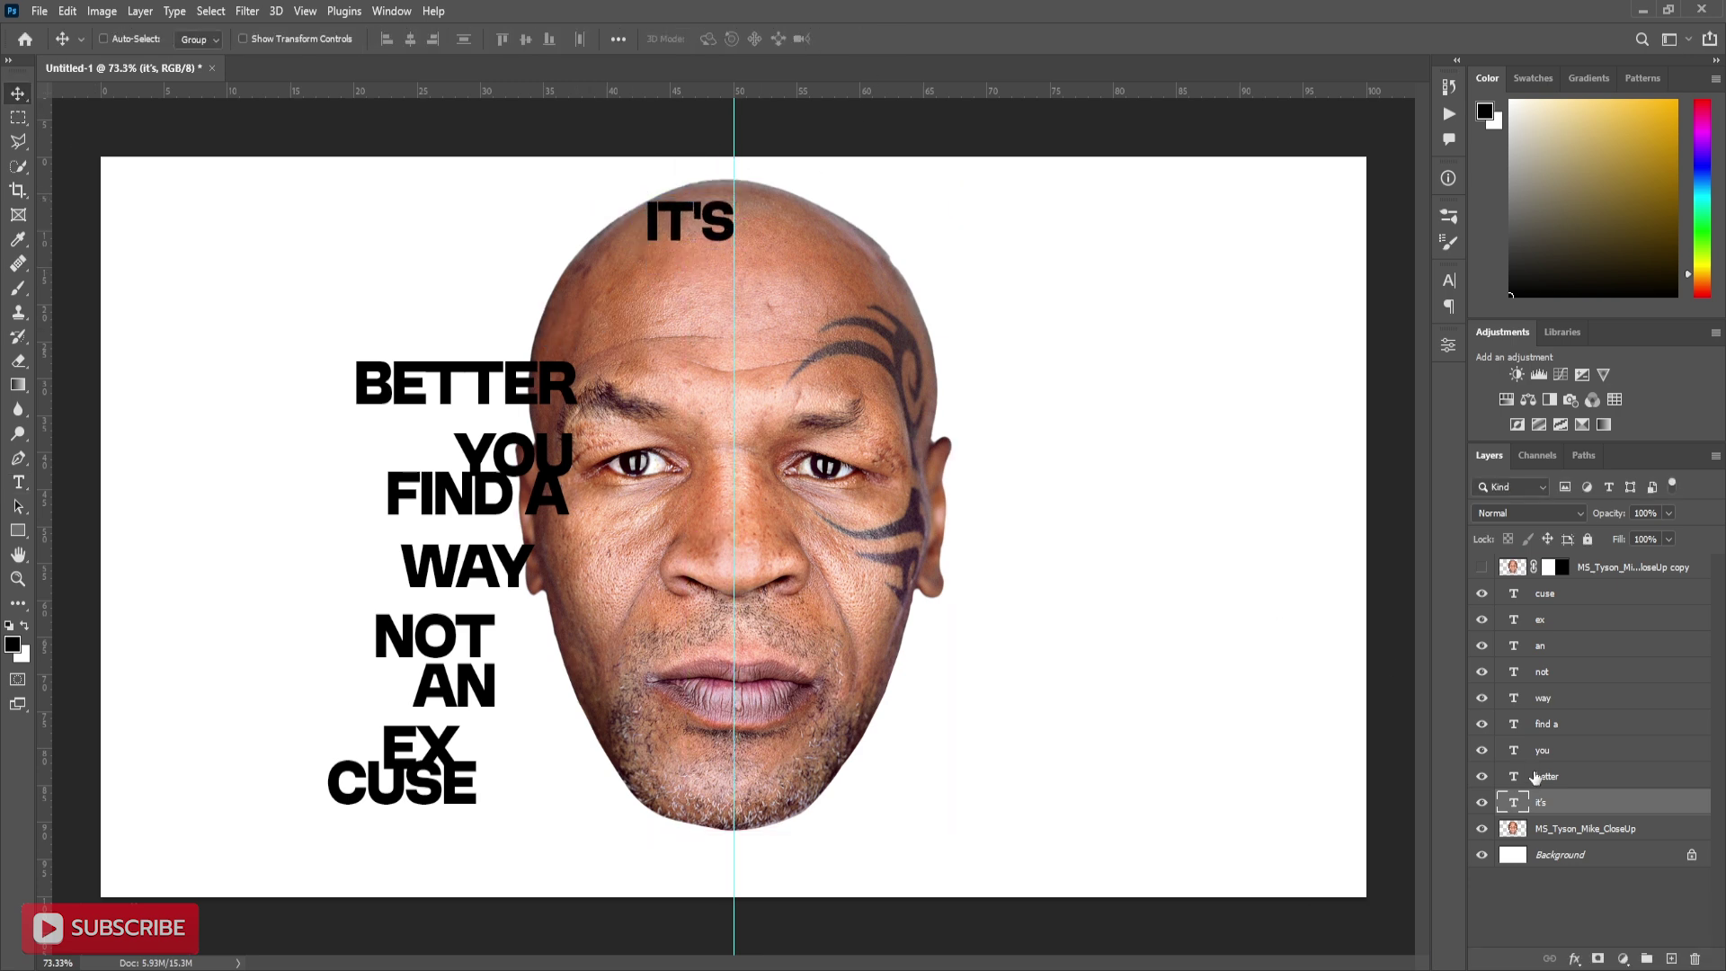
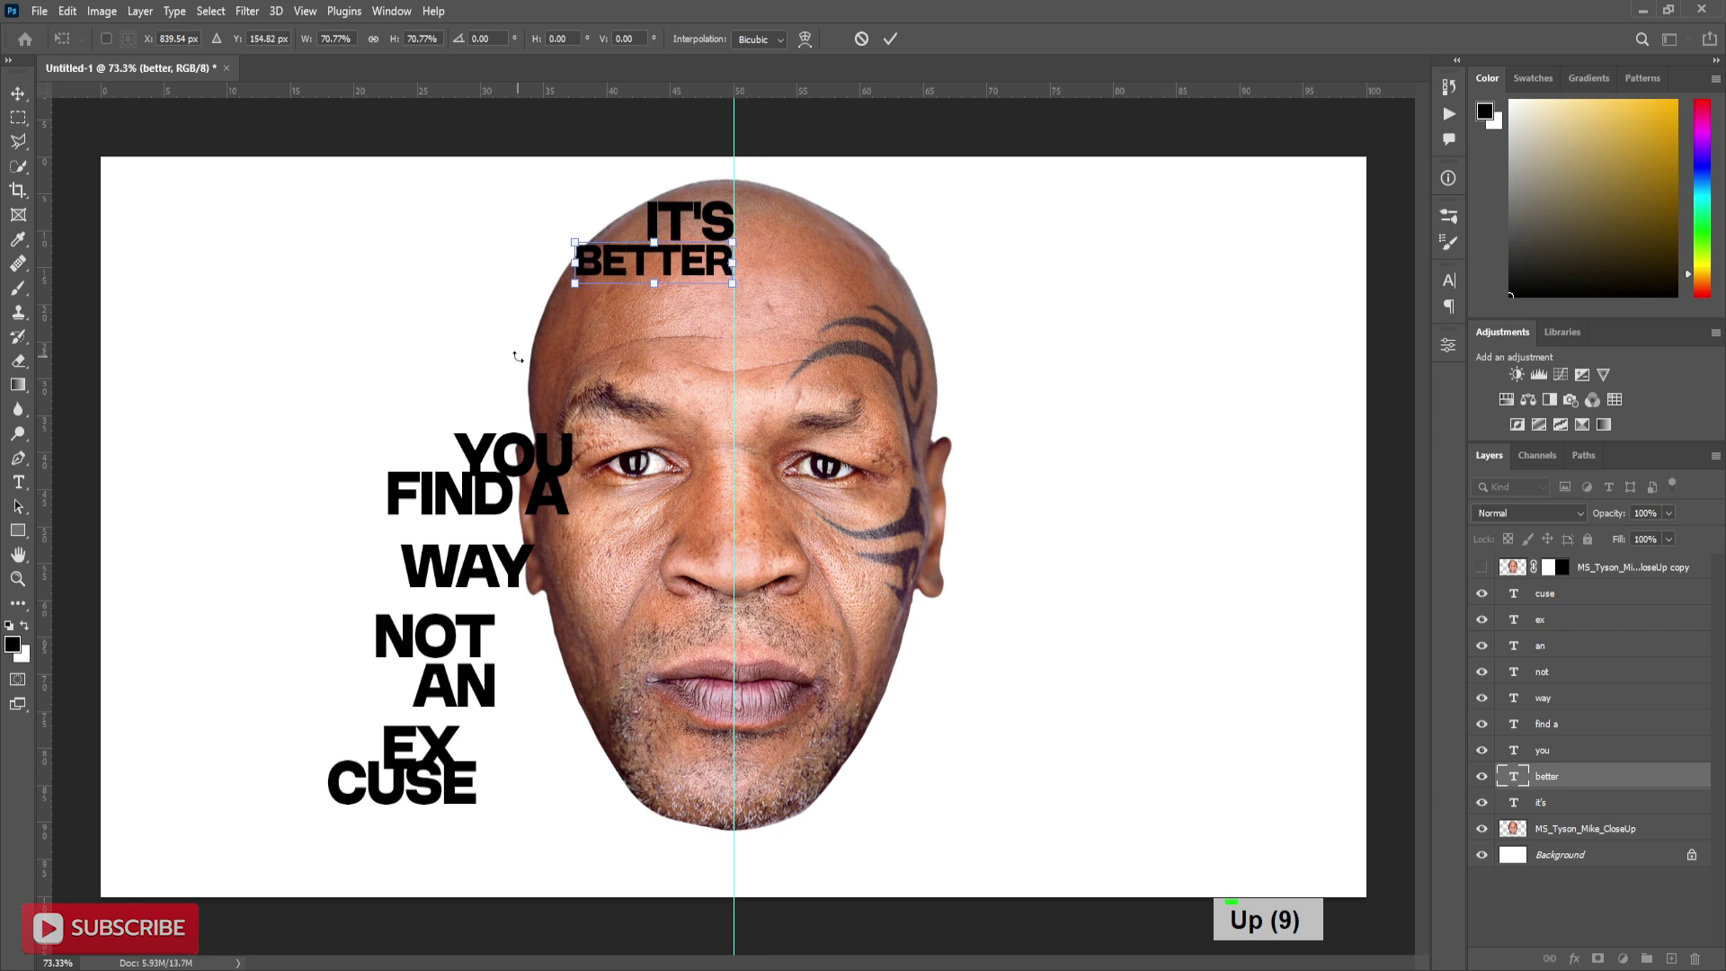
{"action": "left_click", "coordinate": [579, 238]}
{"action": "key", "text": "Up"}
{"action": "key", "text": "Up"}
{"action": "key", "text": "Right"}
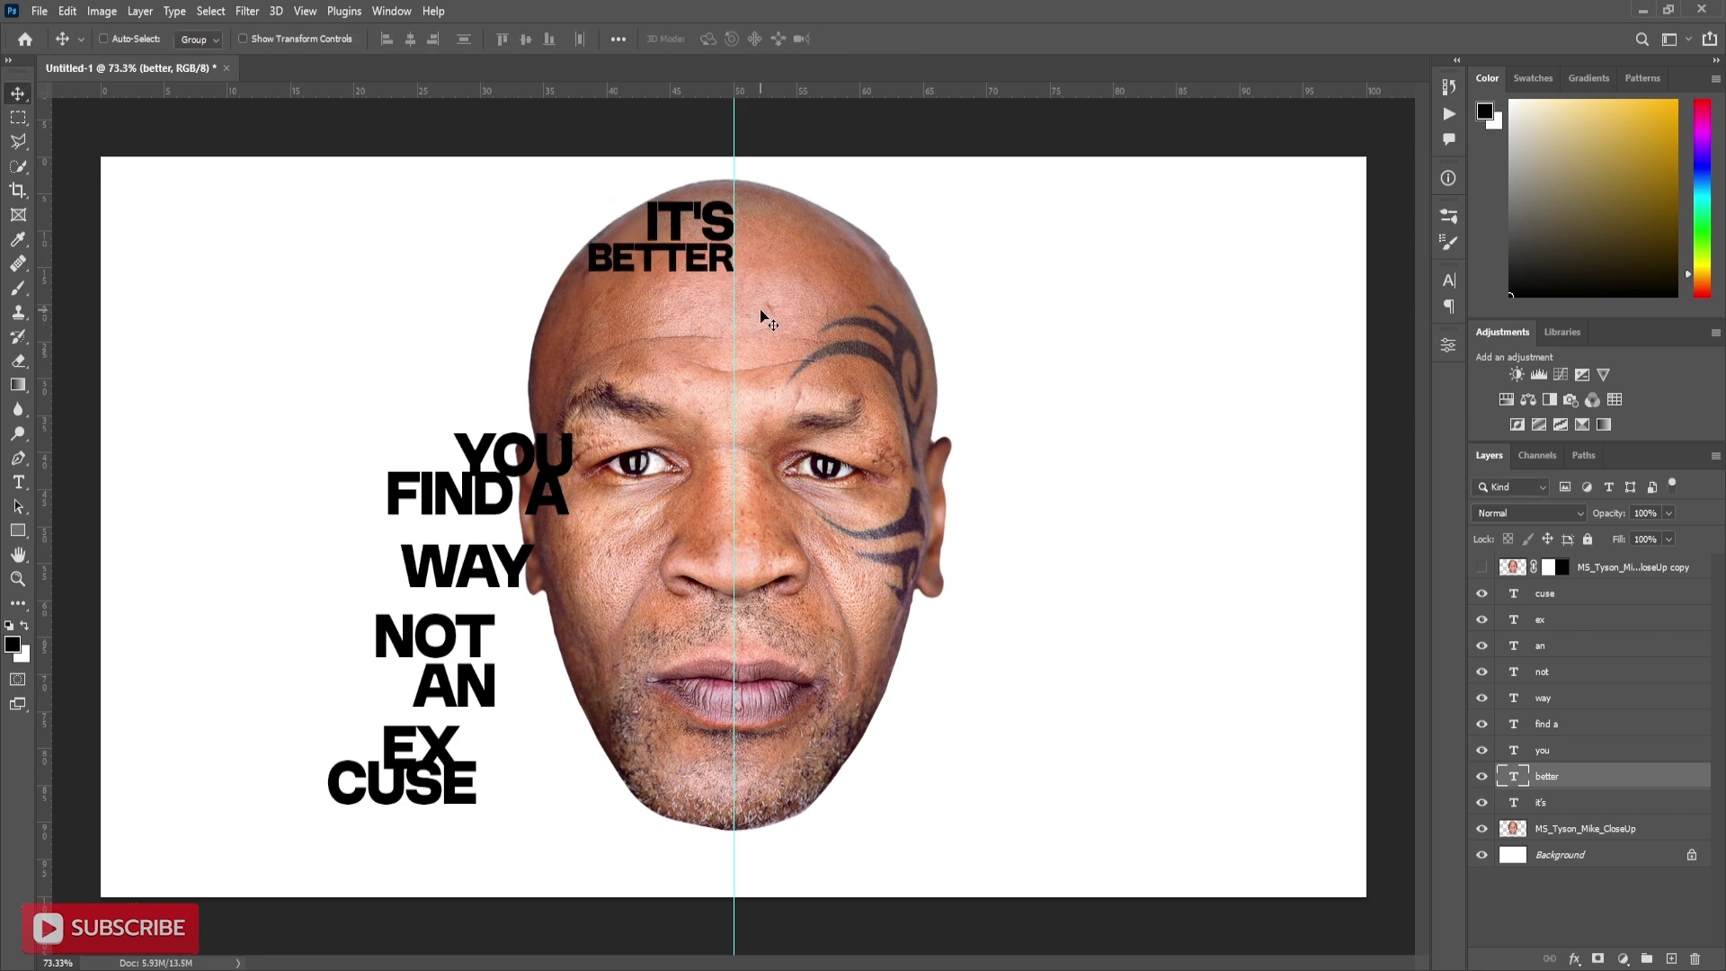
{"action": "key", "text": "Down"}
{"action": "key", "text": "Down"}
{"action": "key", "text": "Down"}
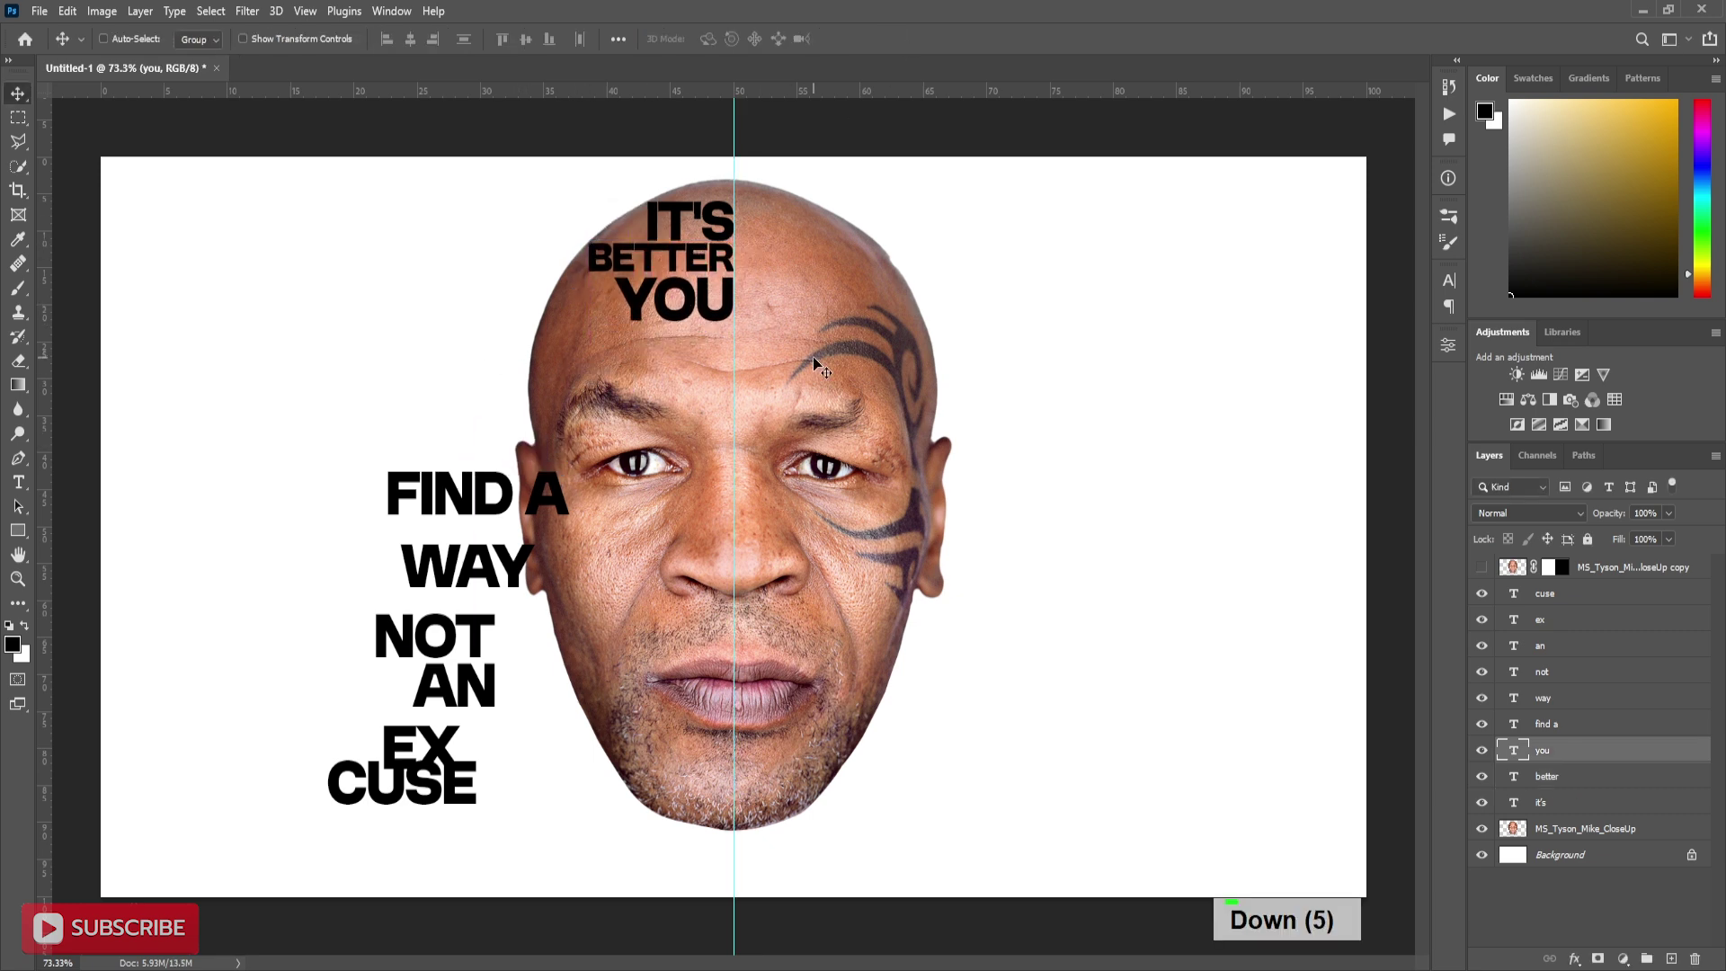
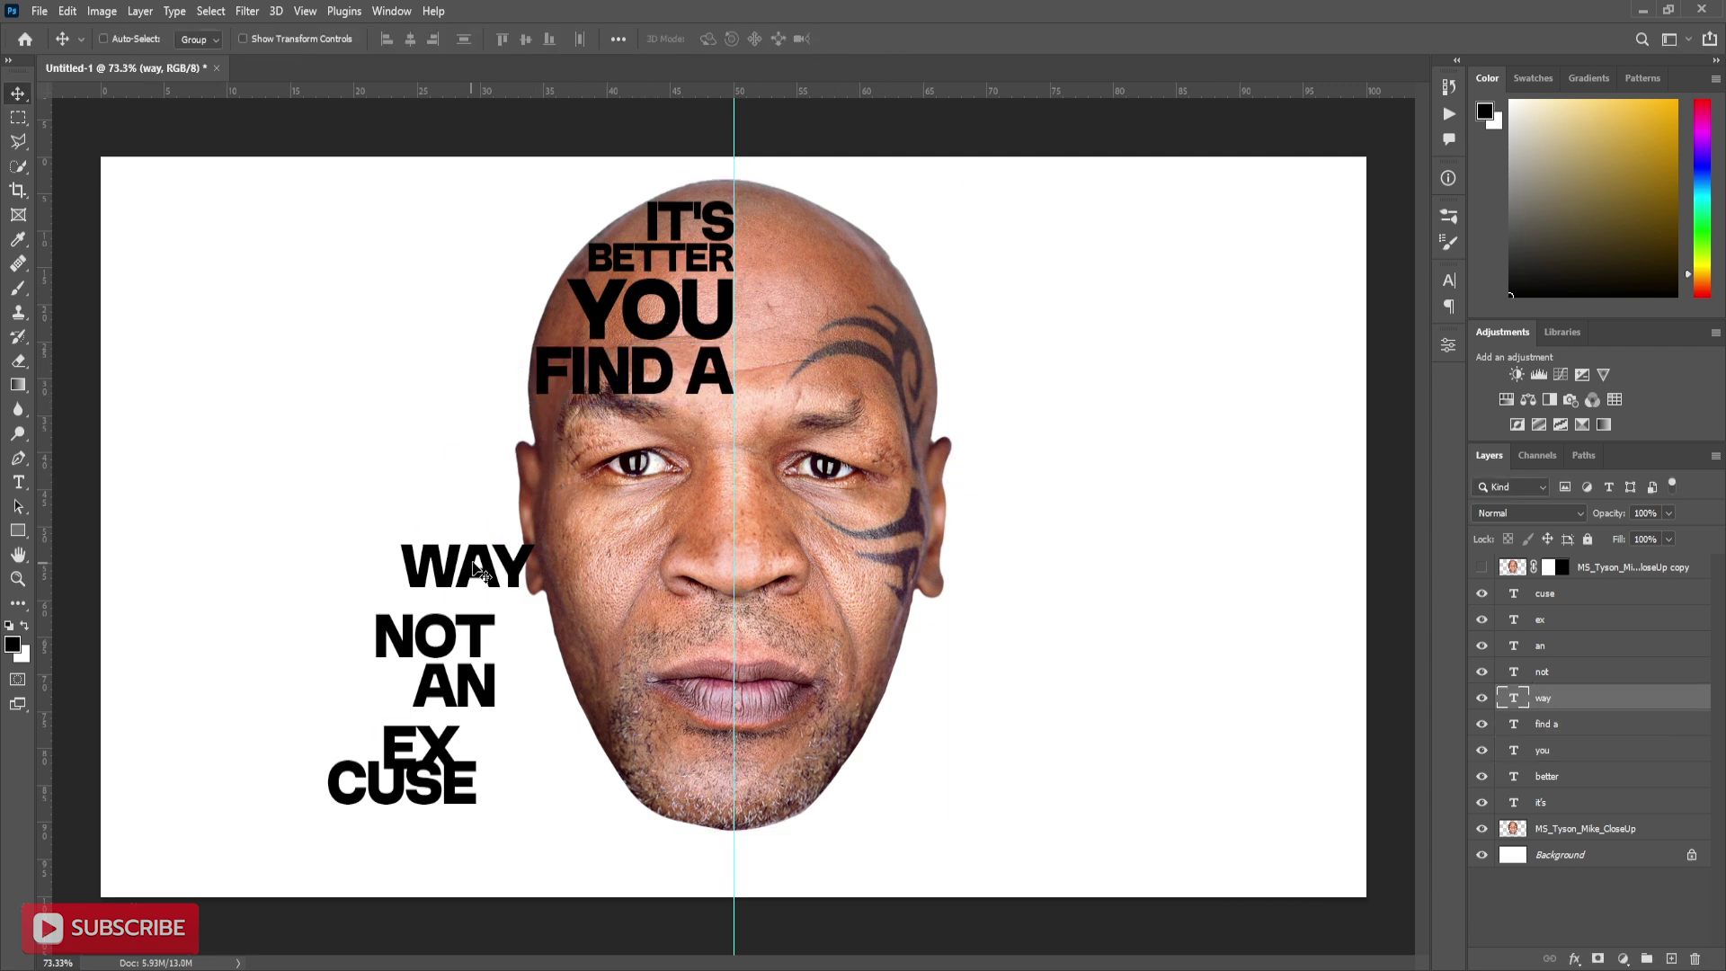
Step: Resize WAY to sit under FIND A and CUSE to fill down to the chin
{"action": "key", "text": "ctrl+t"}
{"action": "left_click", "coordinate": [668, 465]}
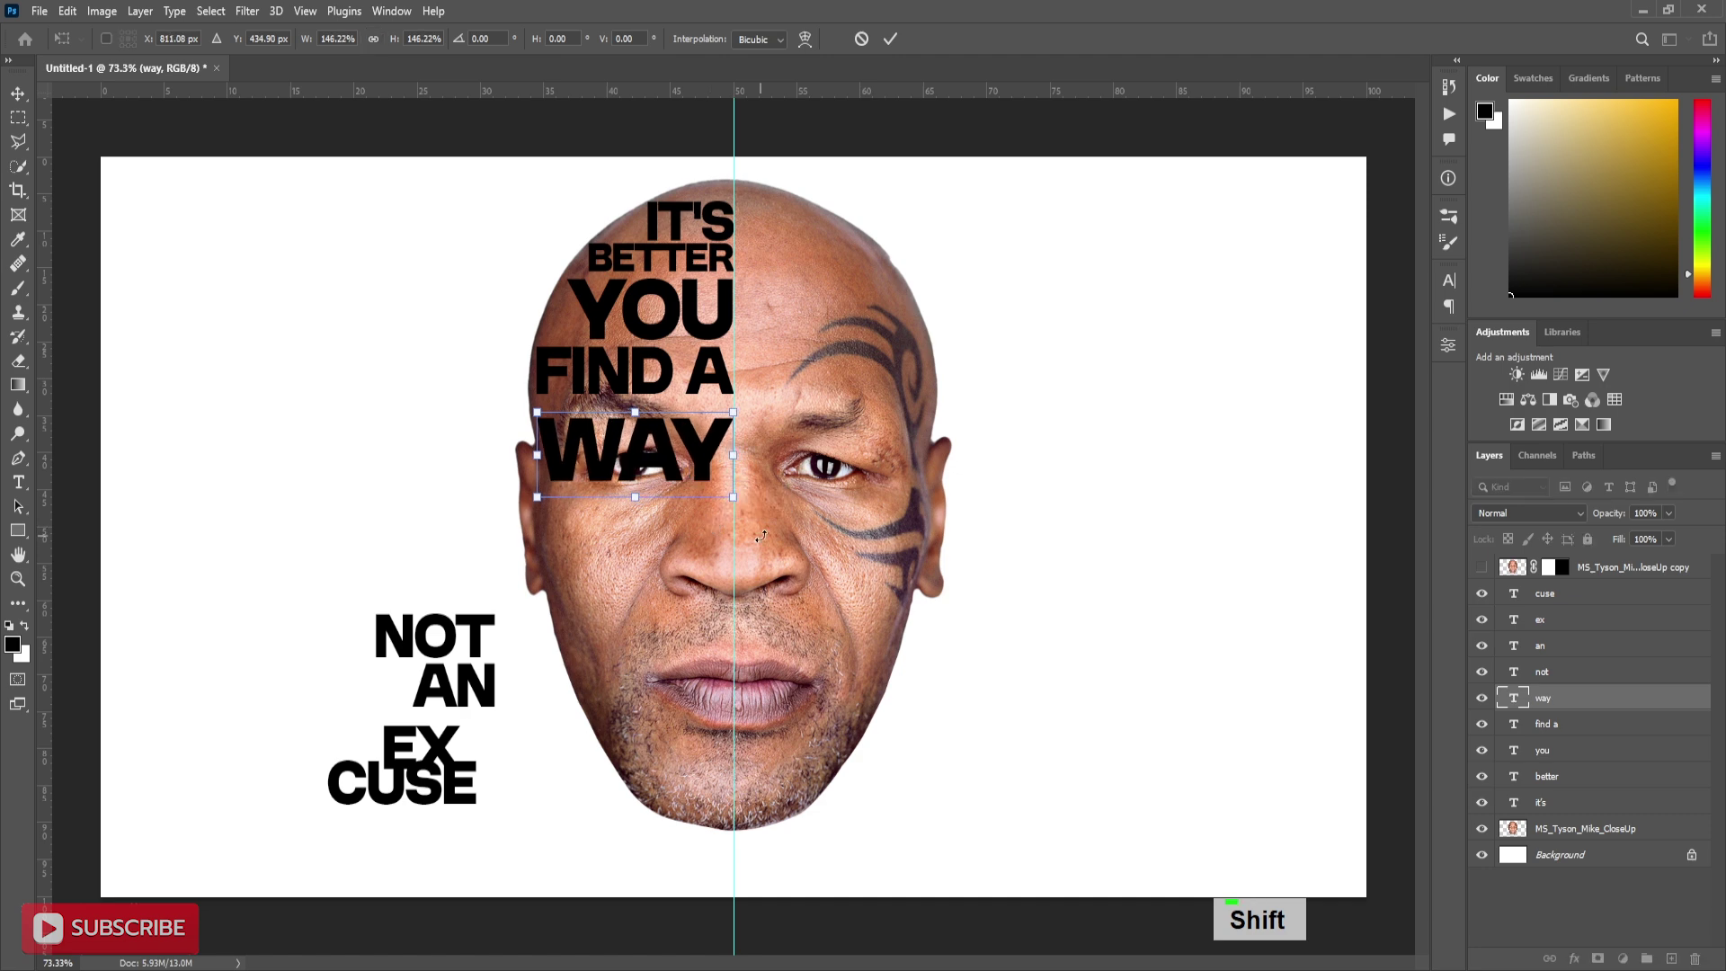
{"action": "key", "text": "Up"}
{"action": "key", "text": "Up"}
{"action": "key", "text": "Up"}
{"action": "key", "text": "Up"}
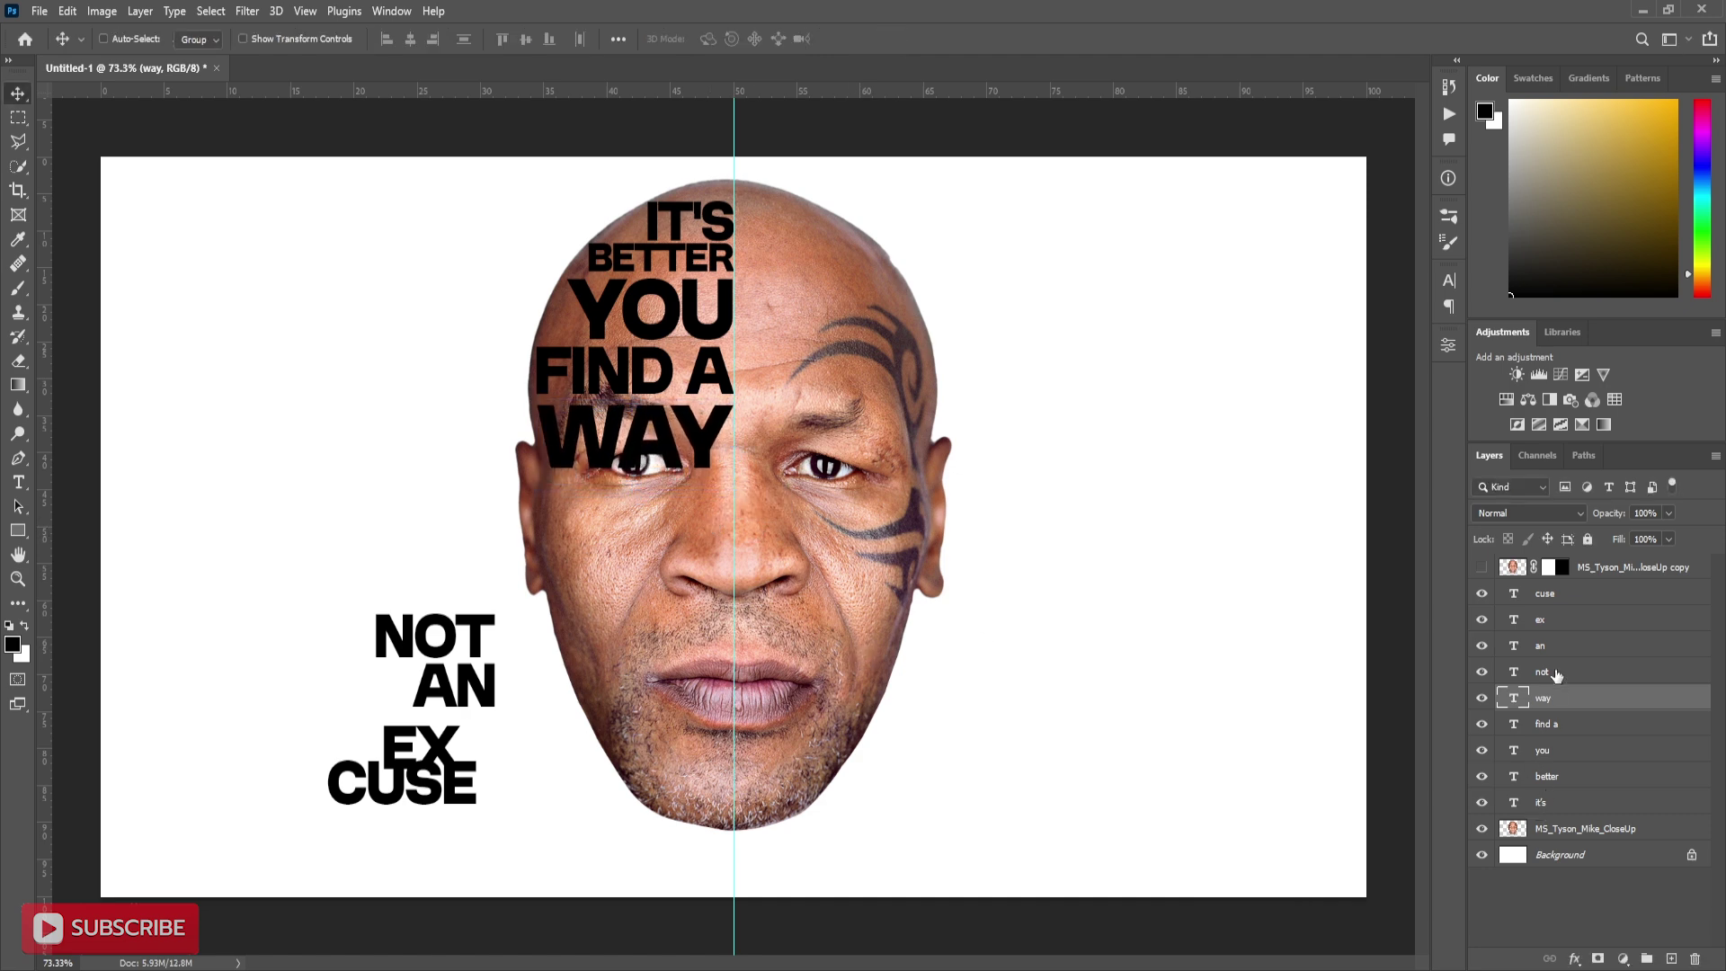
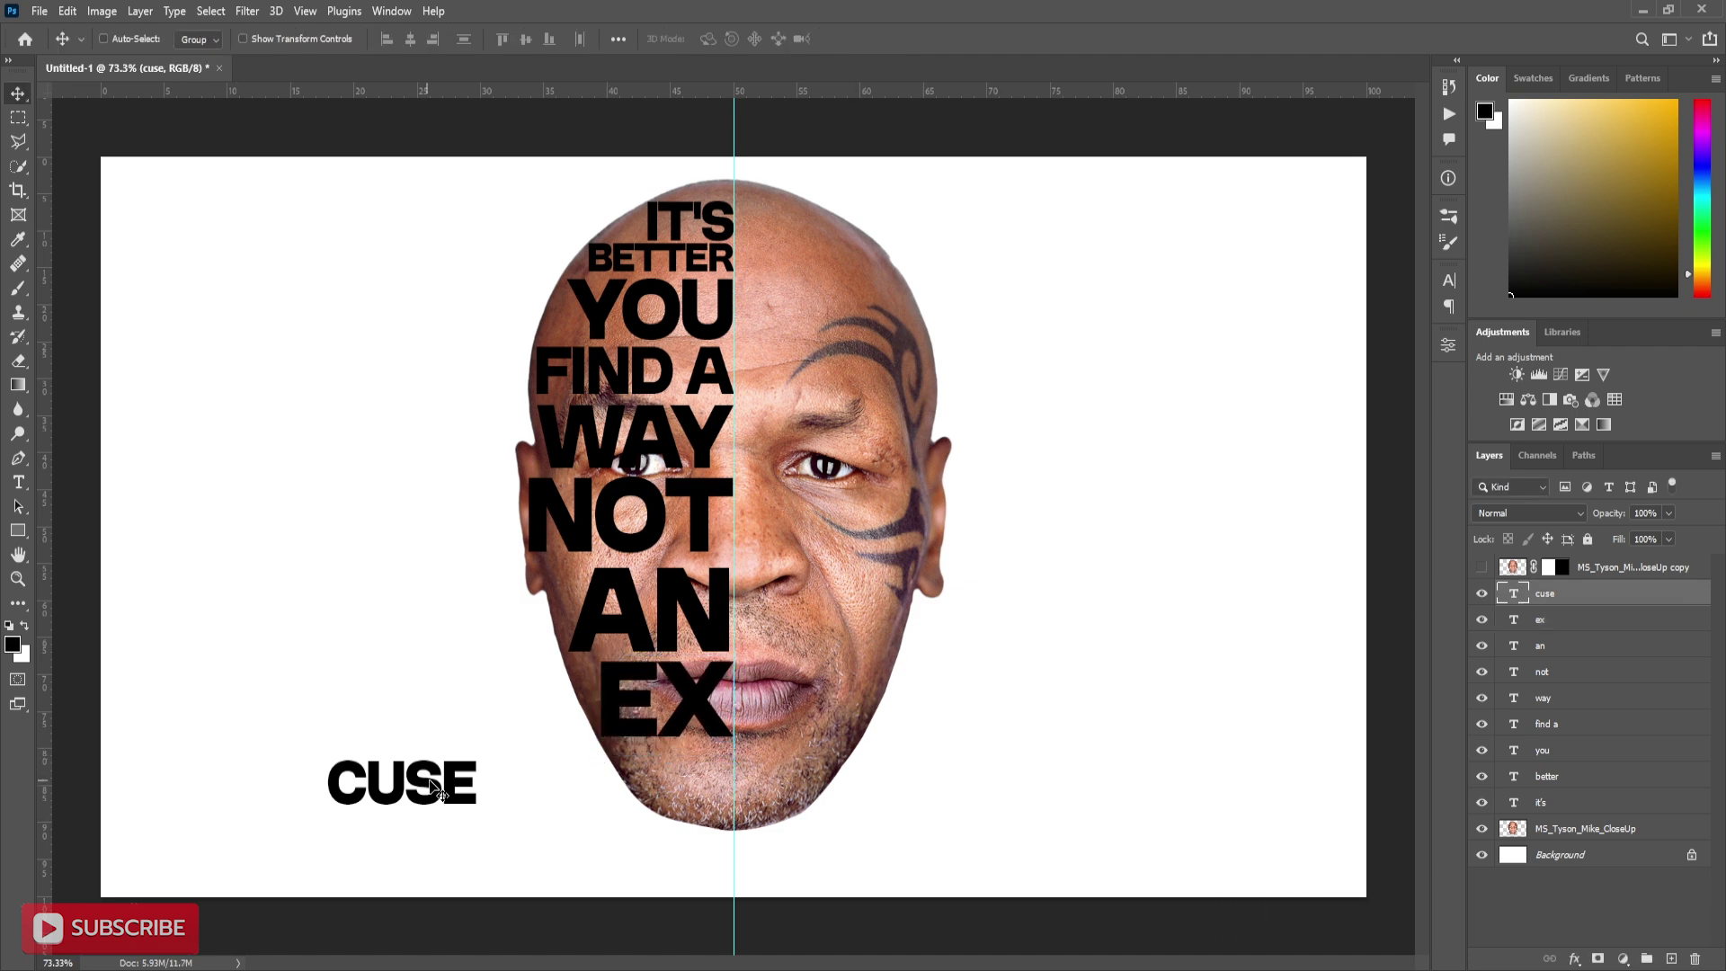
{"action": "key", "text": "ctrl+t"}
{"action": "left_click", "coordinate": [582, 798]}
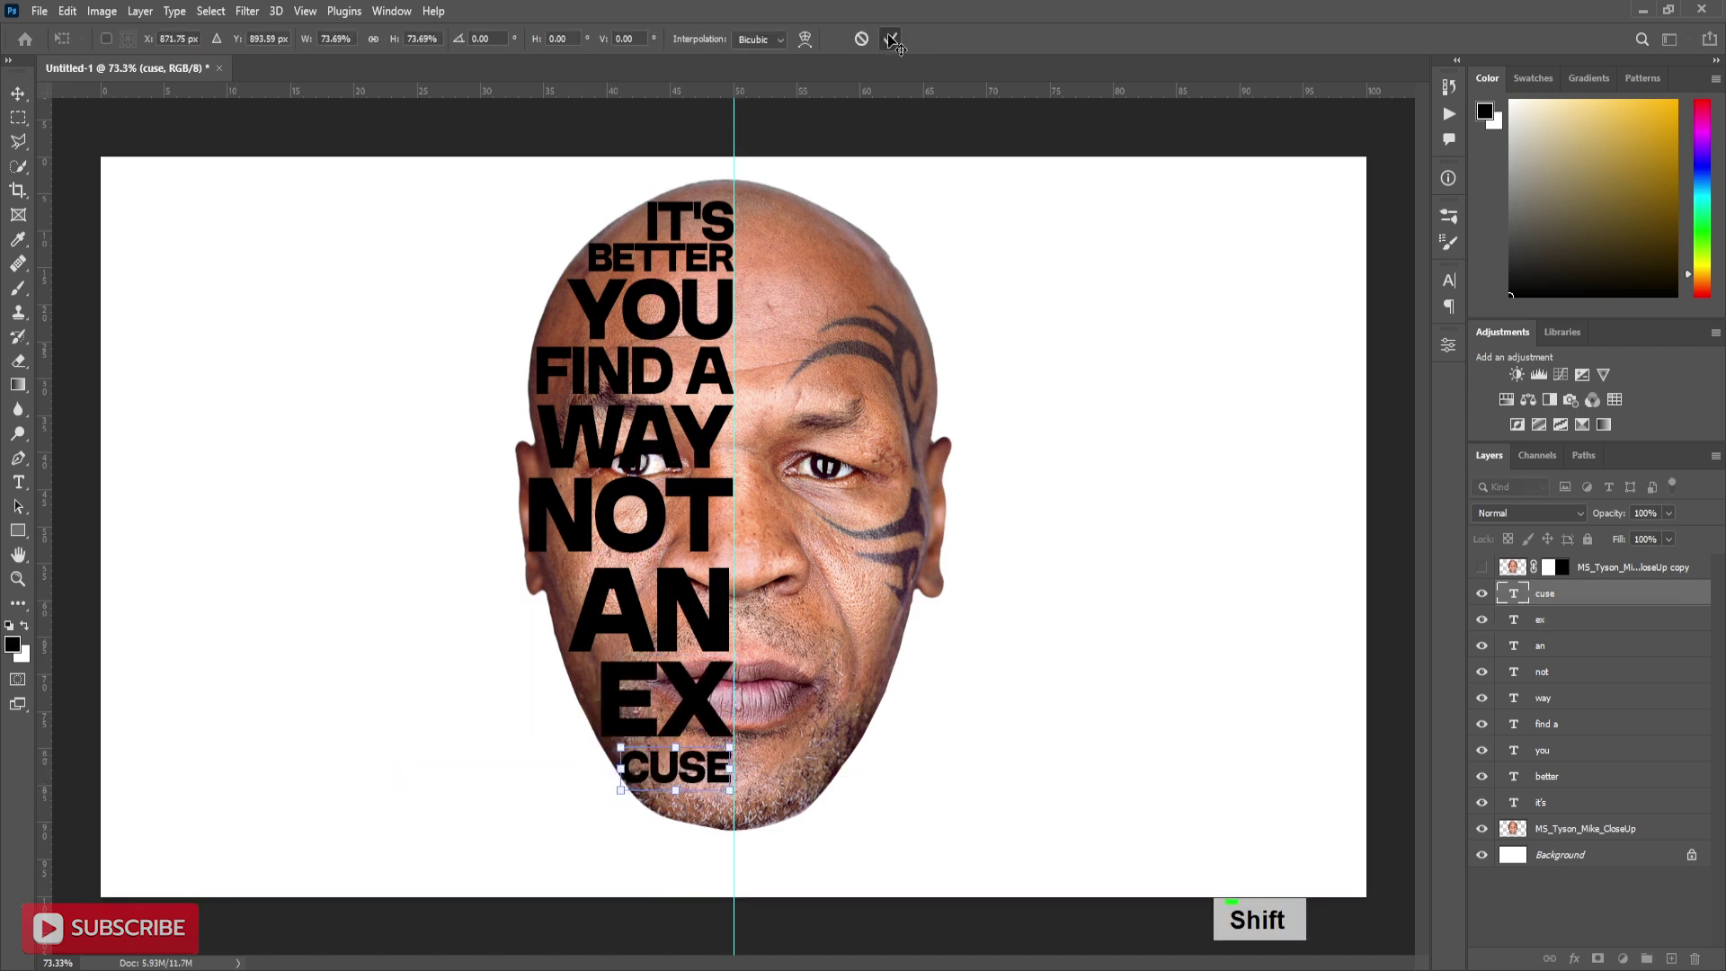
{"action": "key", "text": "Down"}
Step: Select all the word layers together in the Layers panel
{"action": "key", "text": "Down"}
{"action": "key", "text": "Down"}
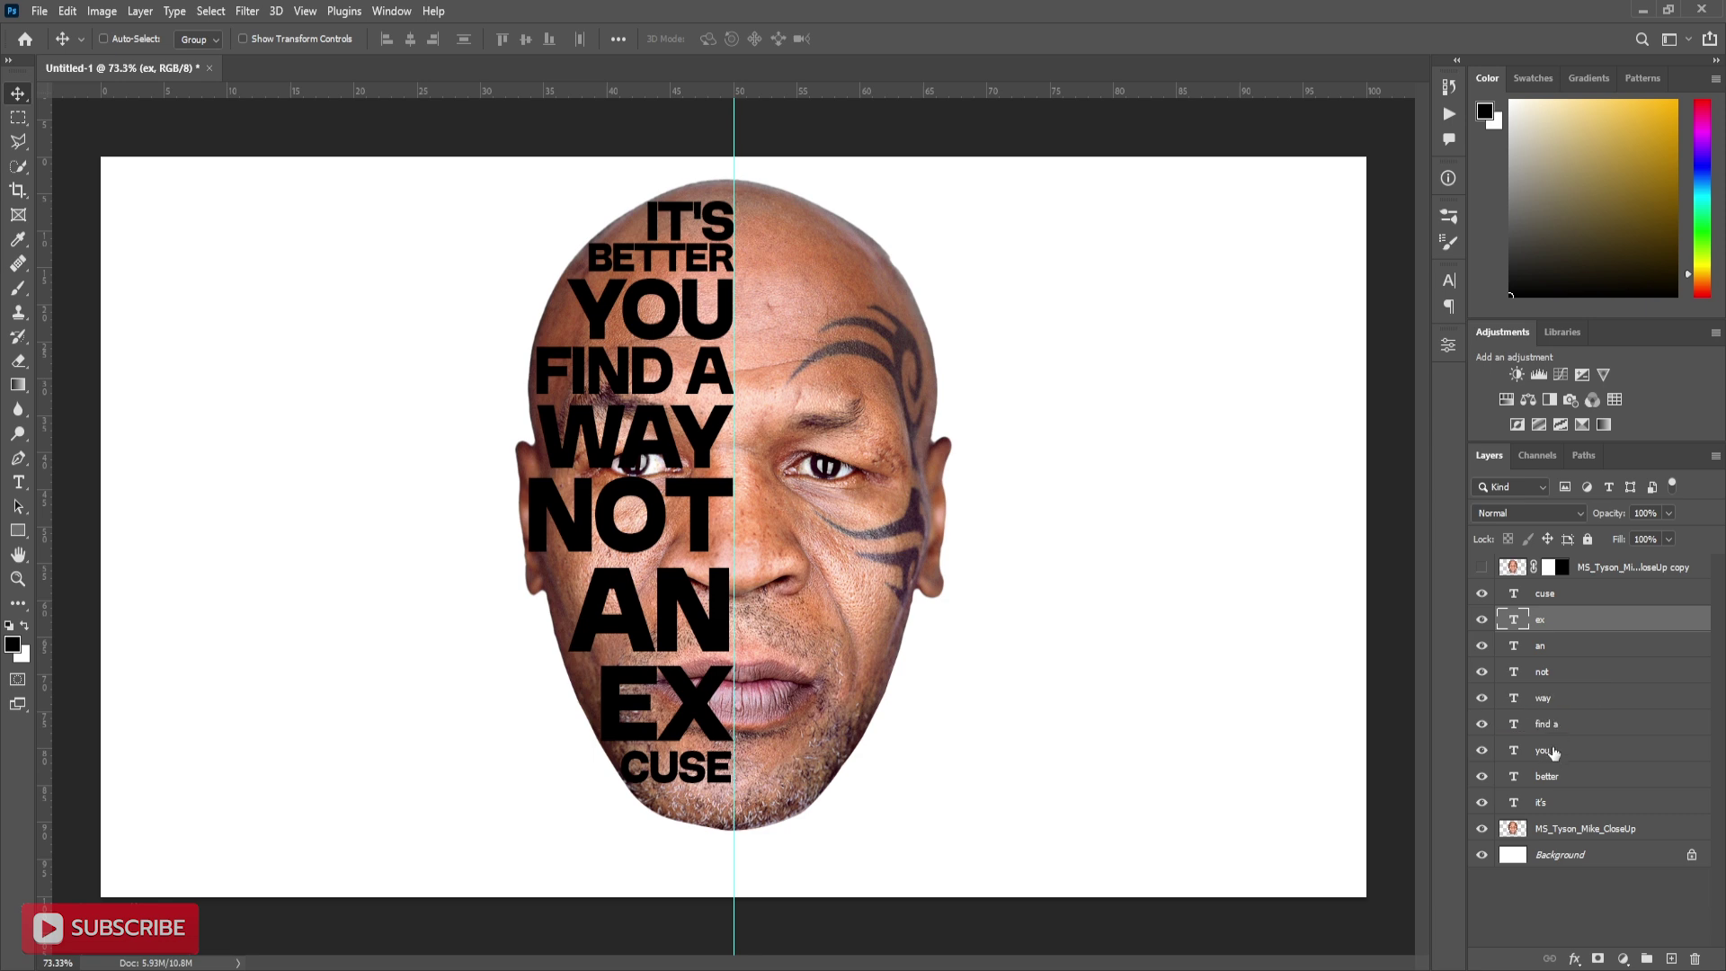
{"action": "key", "text": "Down"}
{"action": "key", "text": "Down"}
{"action": "key", "text": "Down"}
{"action": "key", "text": "Down"}
{"action": "key", "text": "Down"}
{"action": "key", "text": "Down"}
{"action": "key", "text": "Down"}
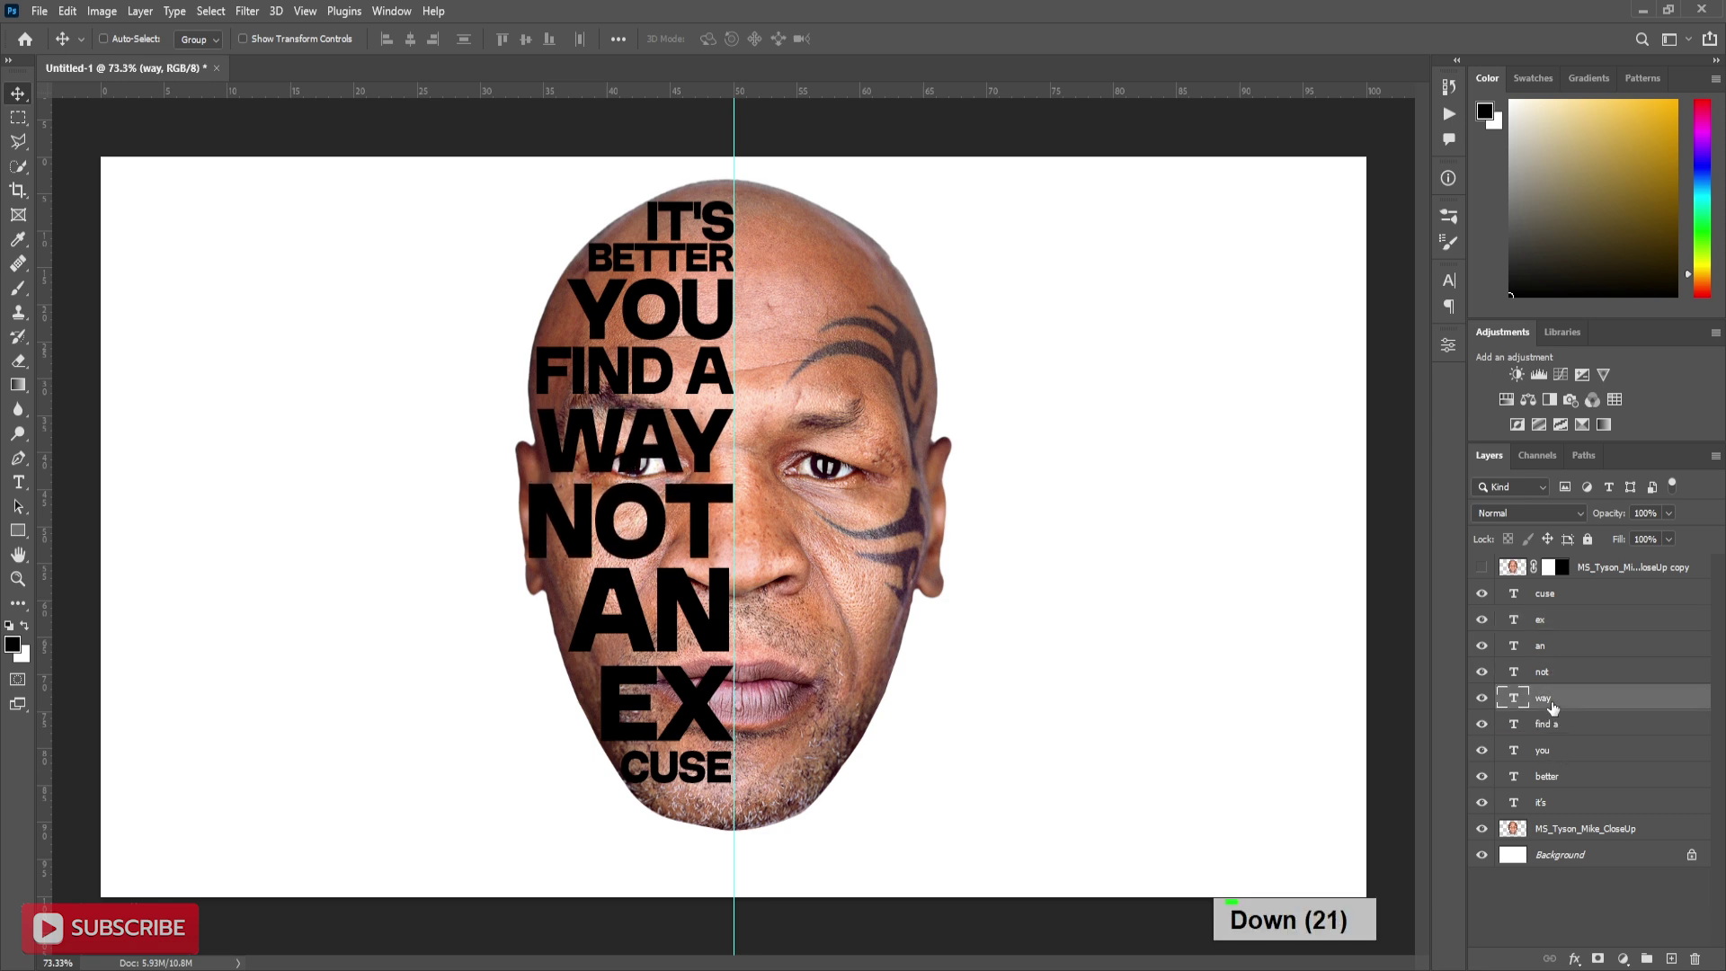
{"action": "key", "text": "Down"}
{"action": "key", "text": "Down"}
{"action": "key", "text": "Down"}
{"action": "key", "text": "Down"}
{"action": "key", "text": "Down"}
{"action": "left_click", "coordinate": [1589, 798]}
Step: Group the words, merge a duplicate of the group, hide the original and select the face layer
{"action": "key", "text": "ctrl+g"}
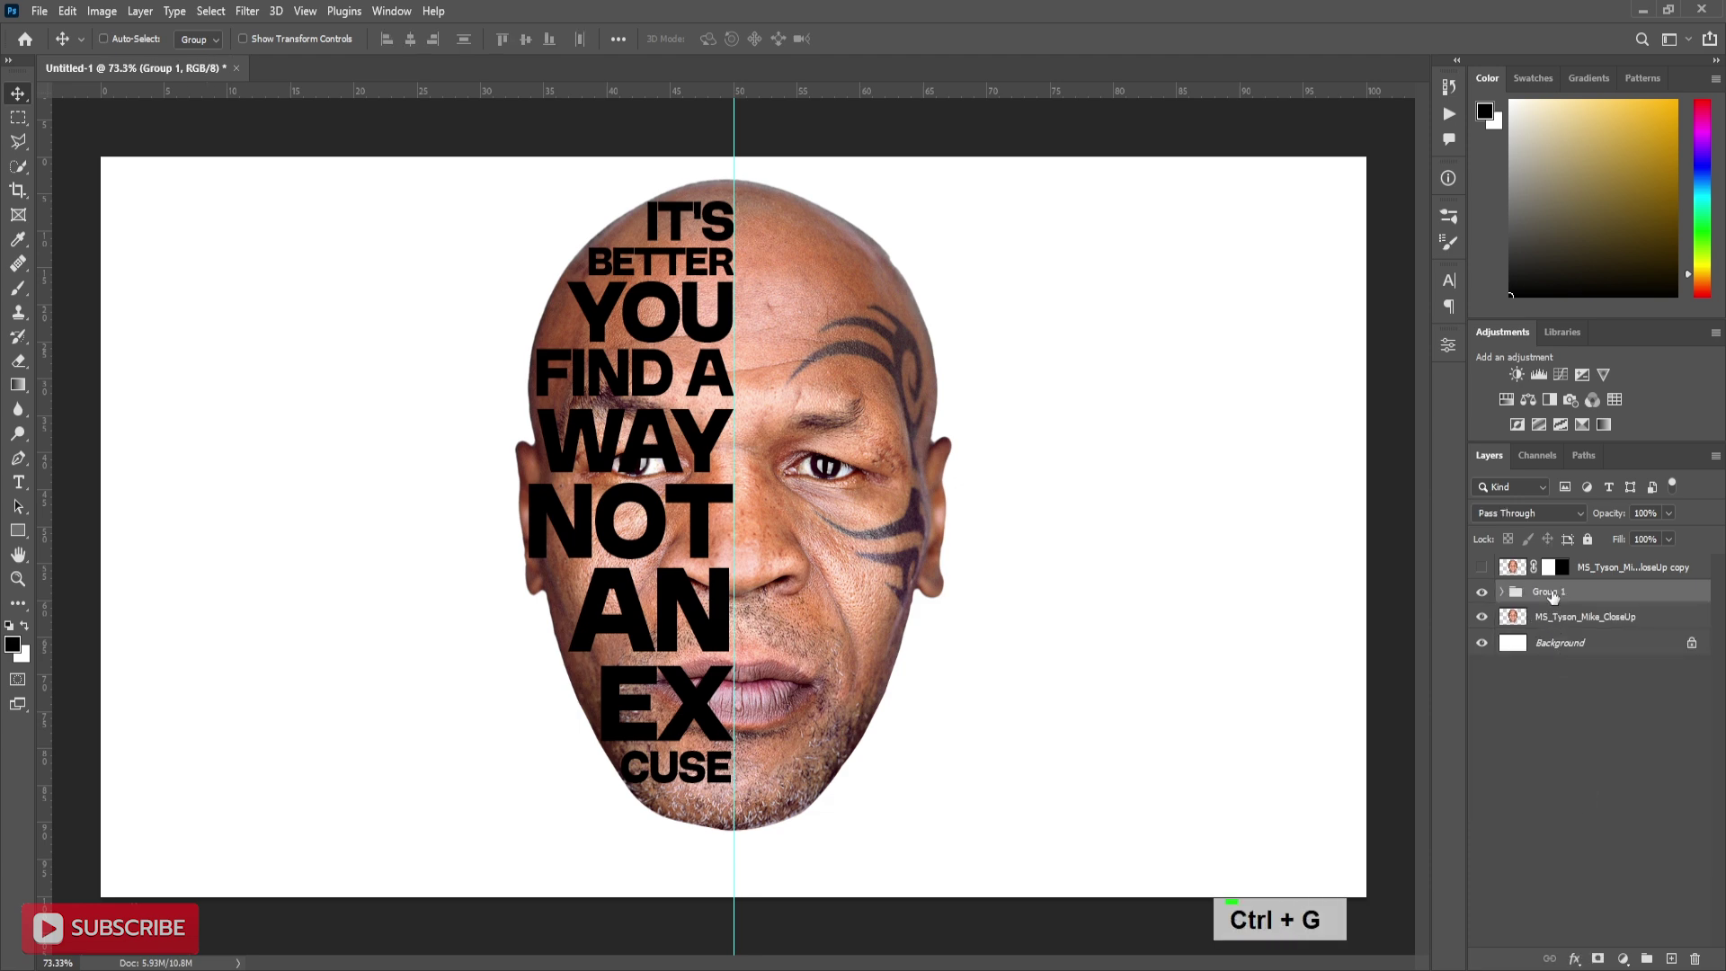
{"action": "key", "text": "ctrl+j"}
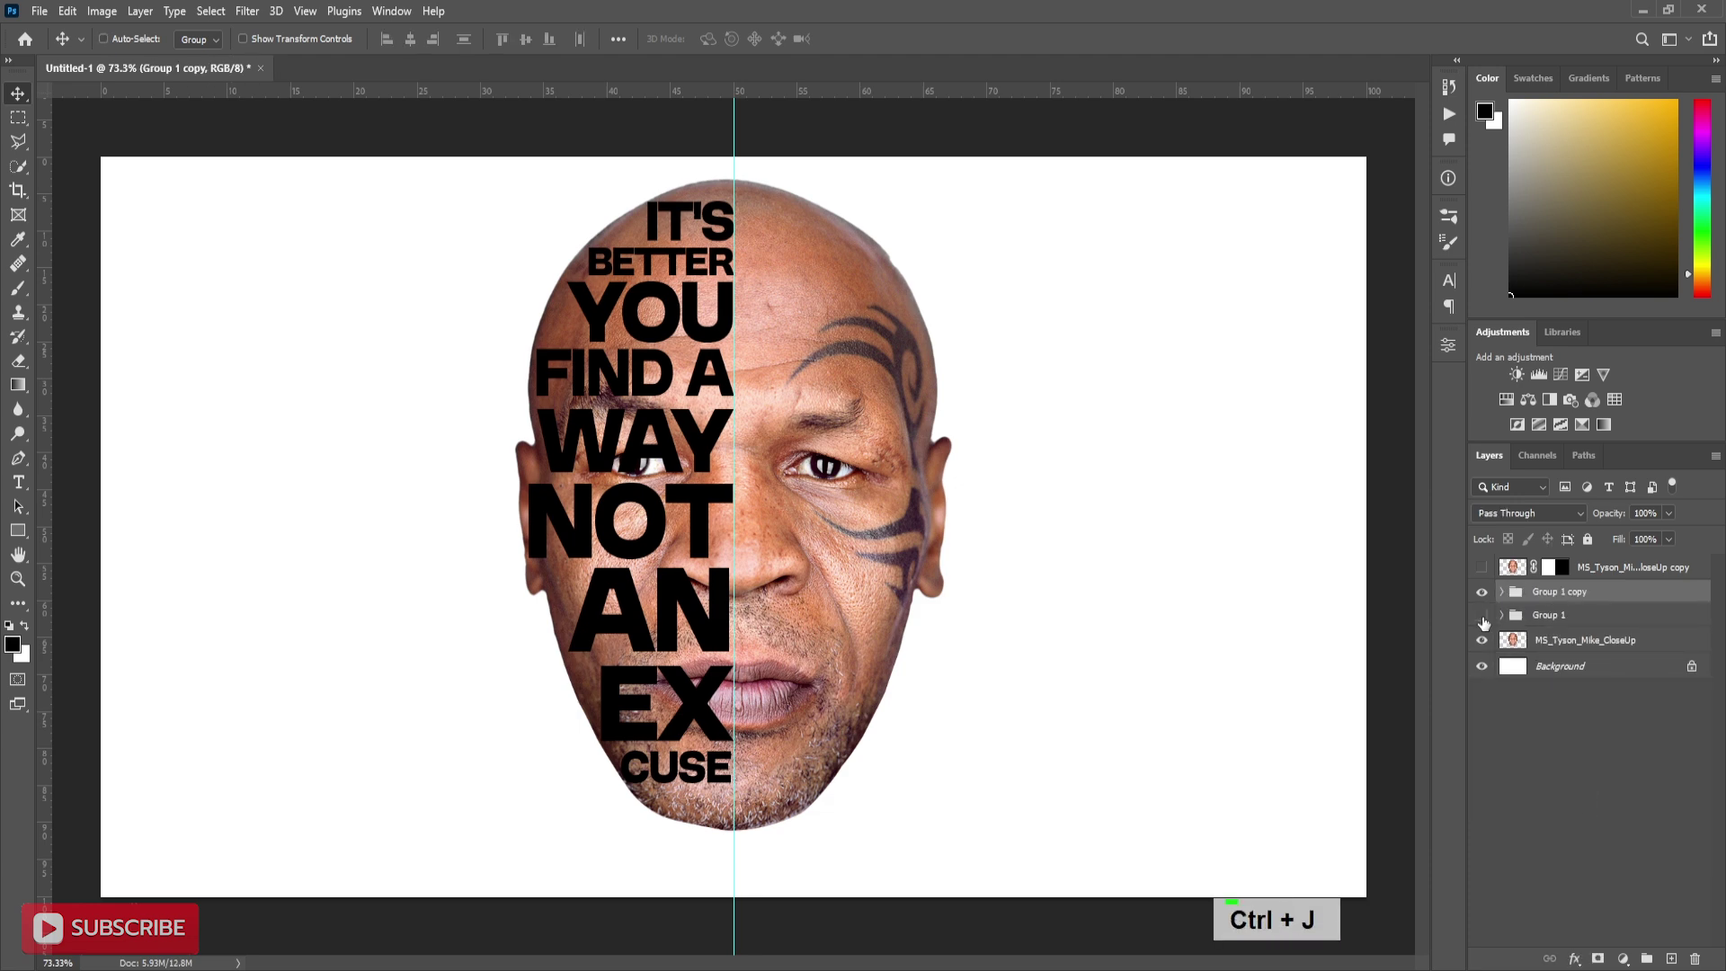
{"action": "right_click", "coordinate": [1564, 600]}
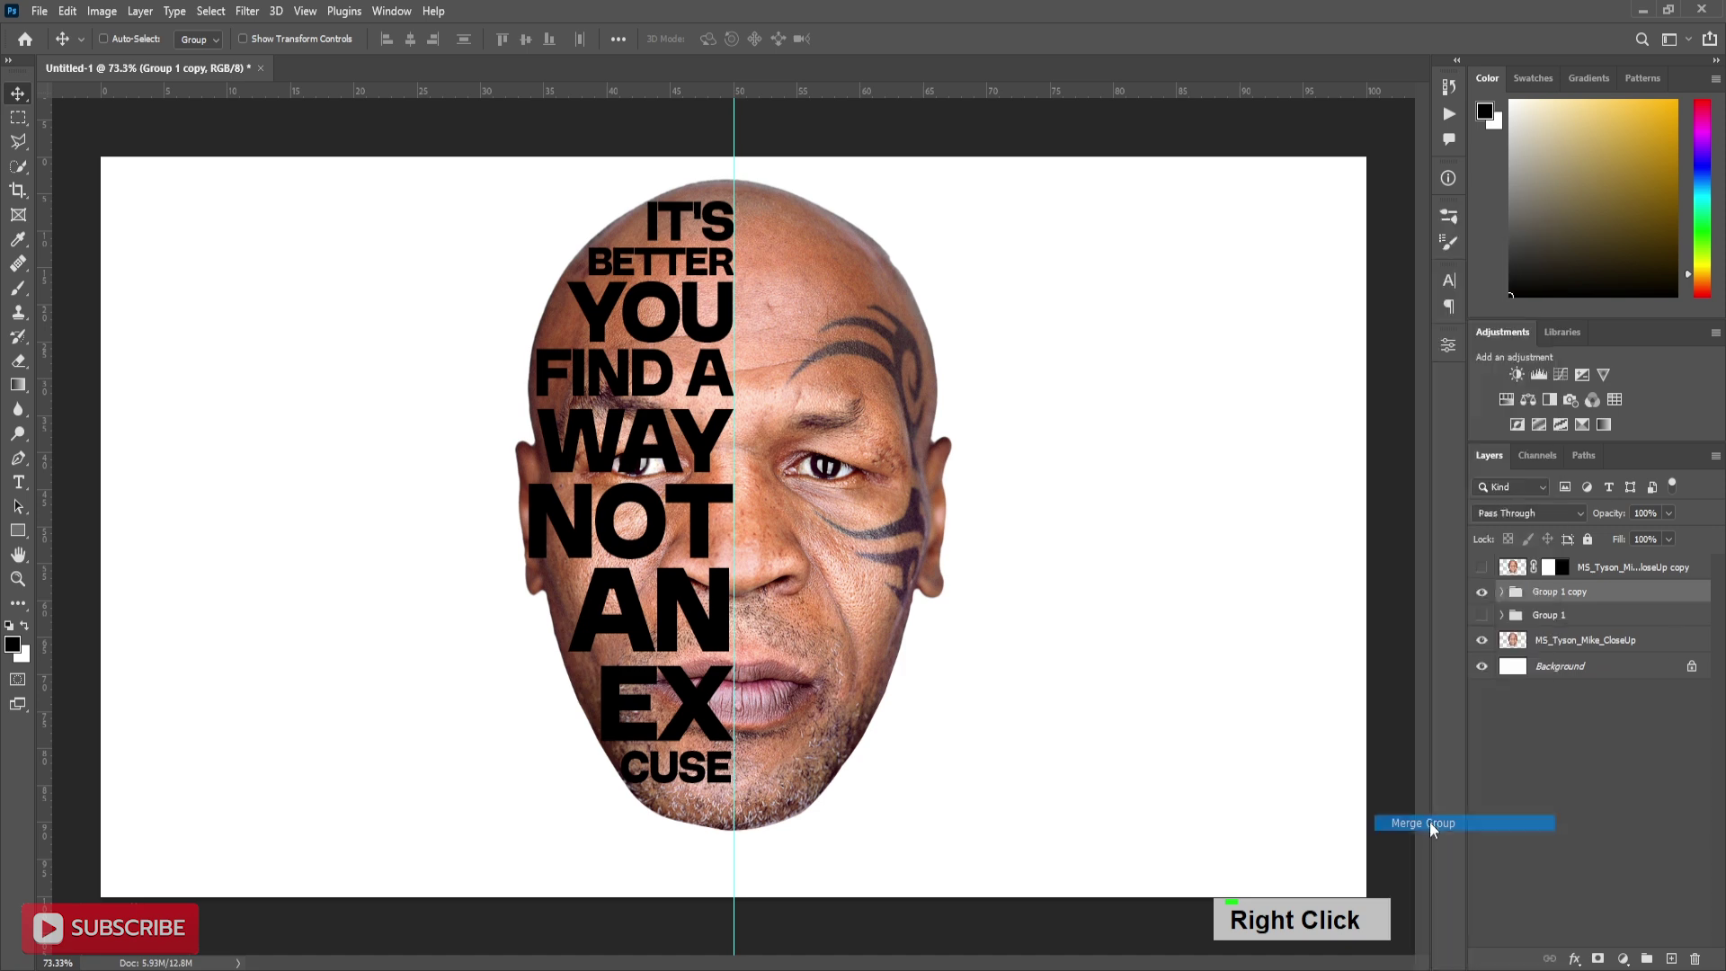
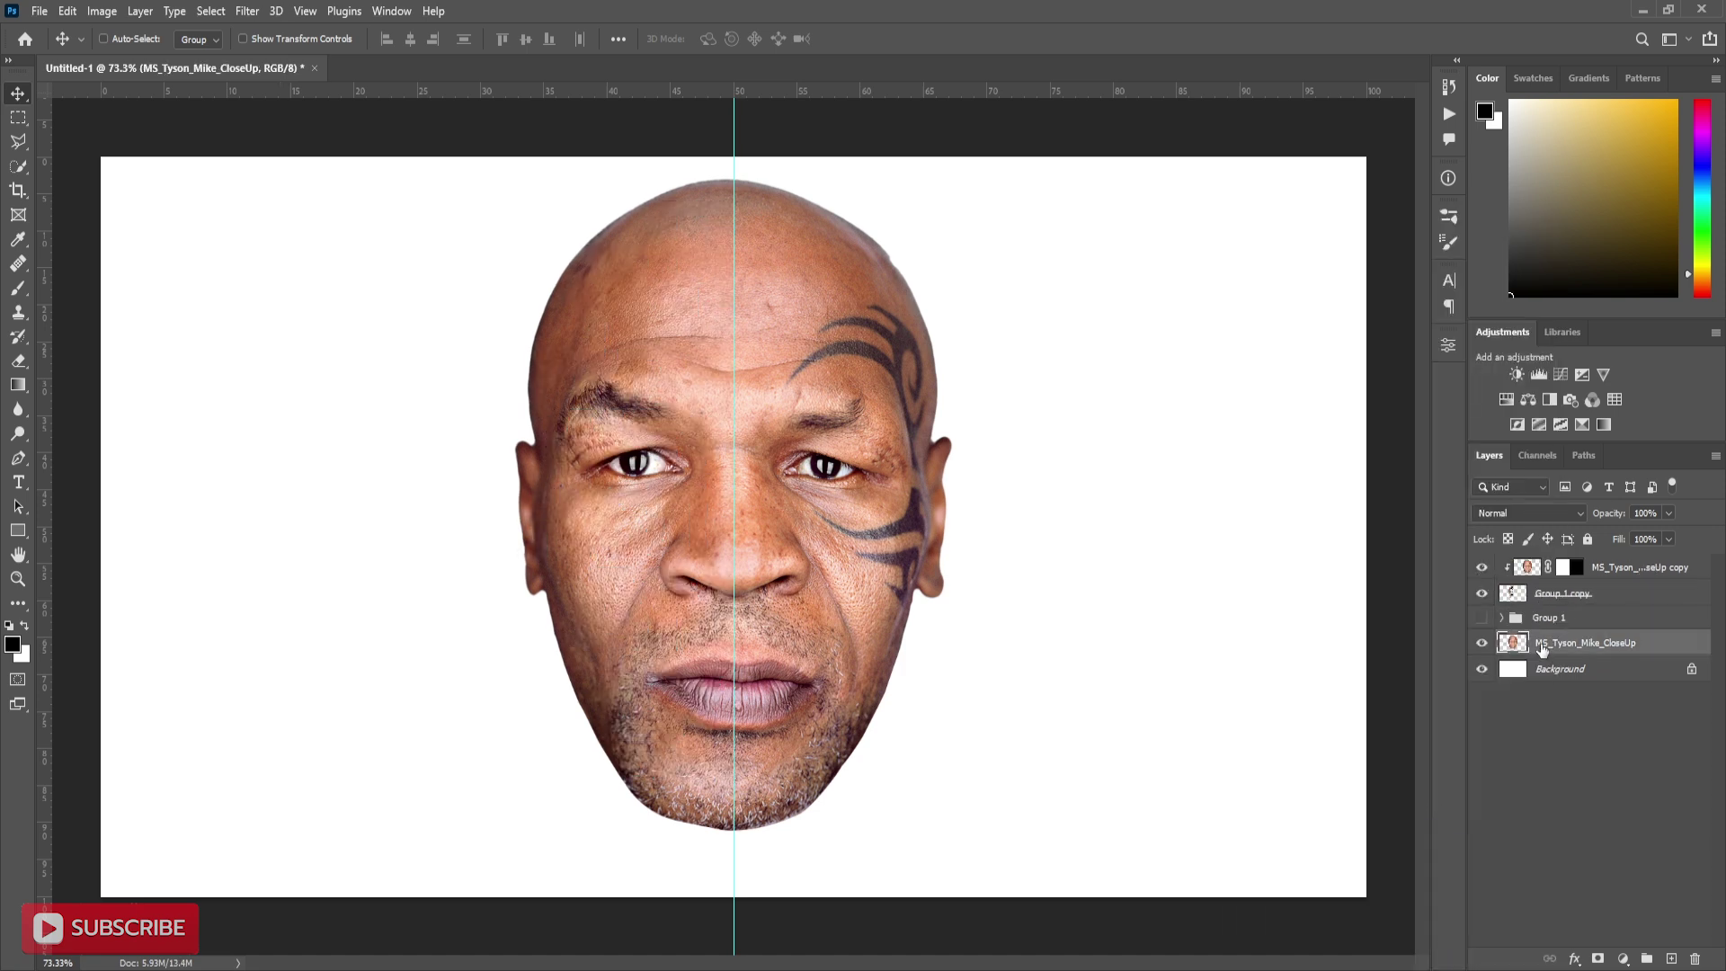
{"action": "left_click", "coordinate": [1575, 583]}
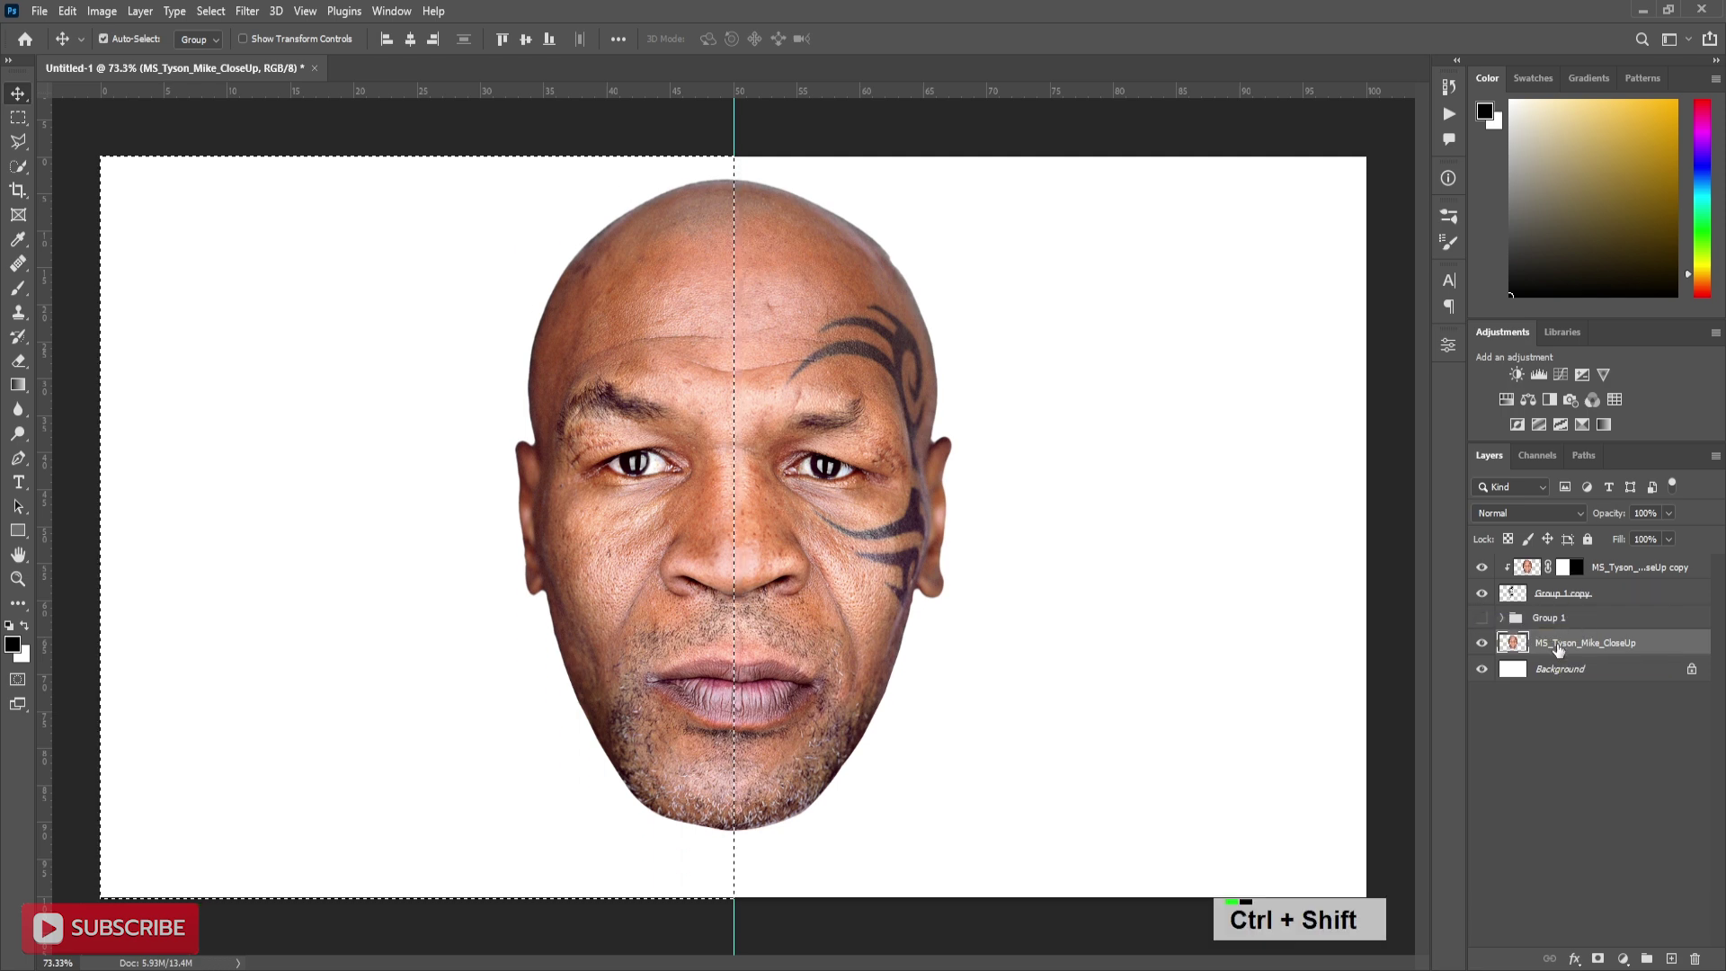
Step: Mask the face's left half so it shows only through the words, then flatten a black blob into a ground shadow
{"action": "key", "text": "ctrl+shift+i"}
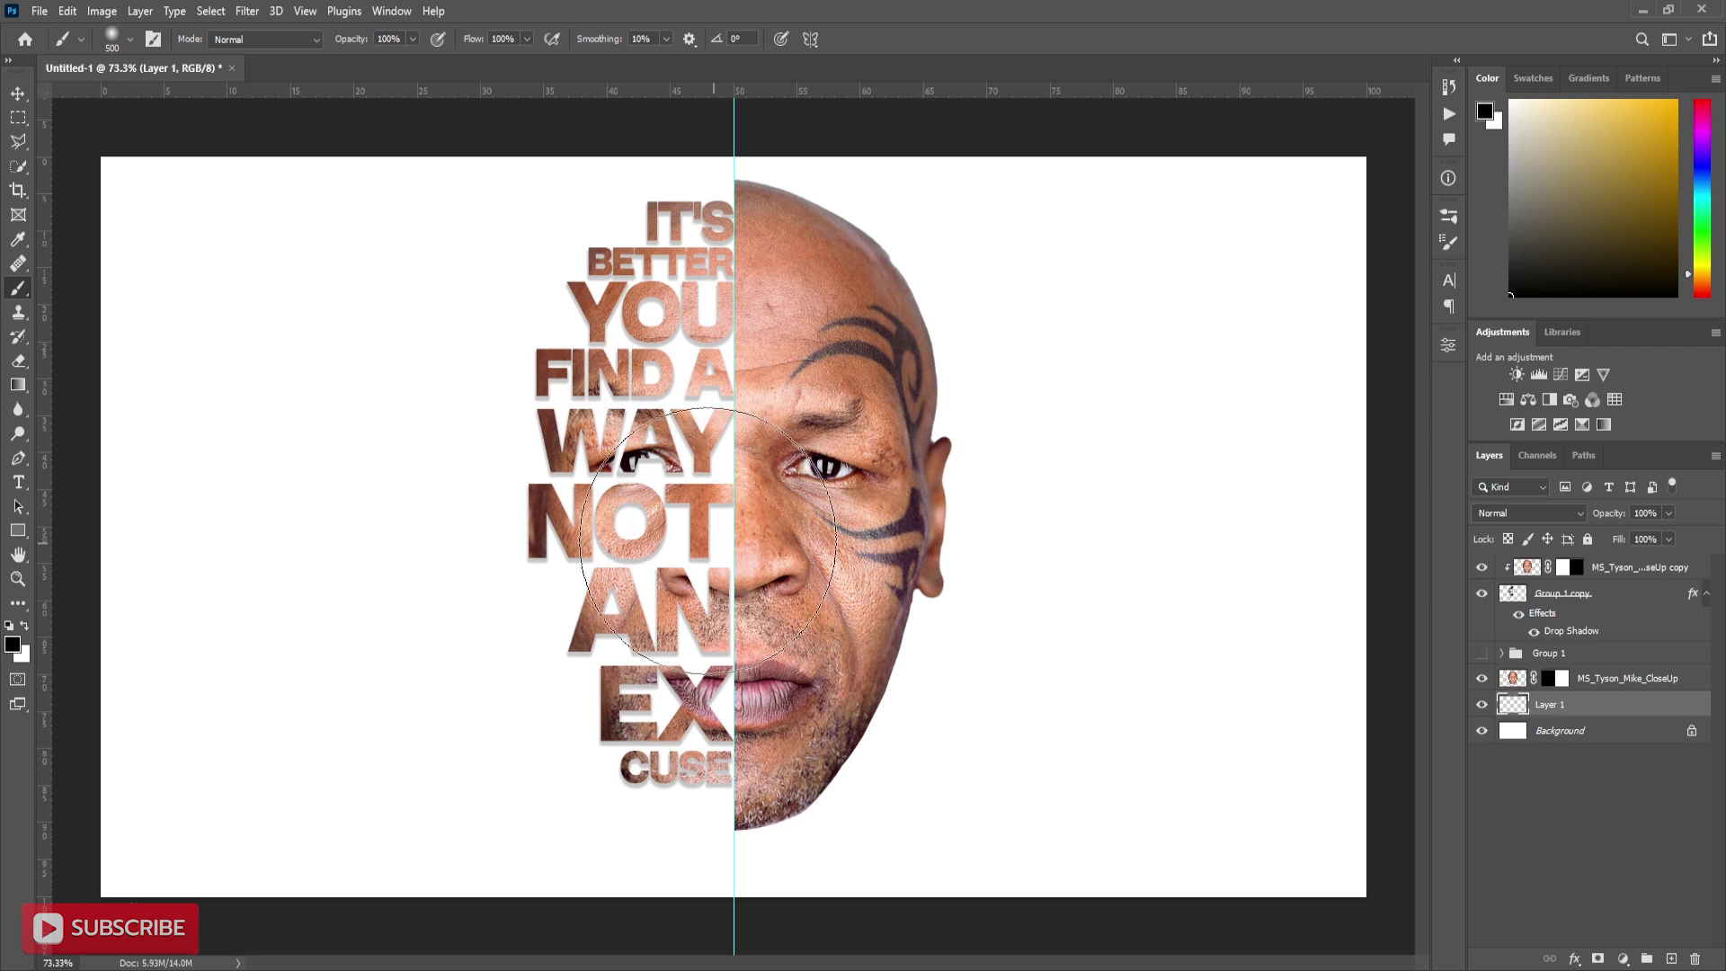
{"action": "key", "text": "ctrl+t"}
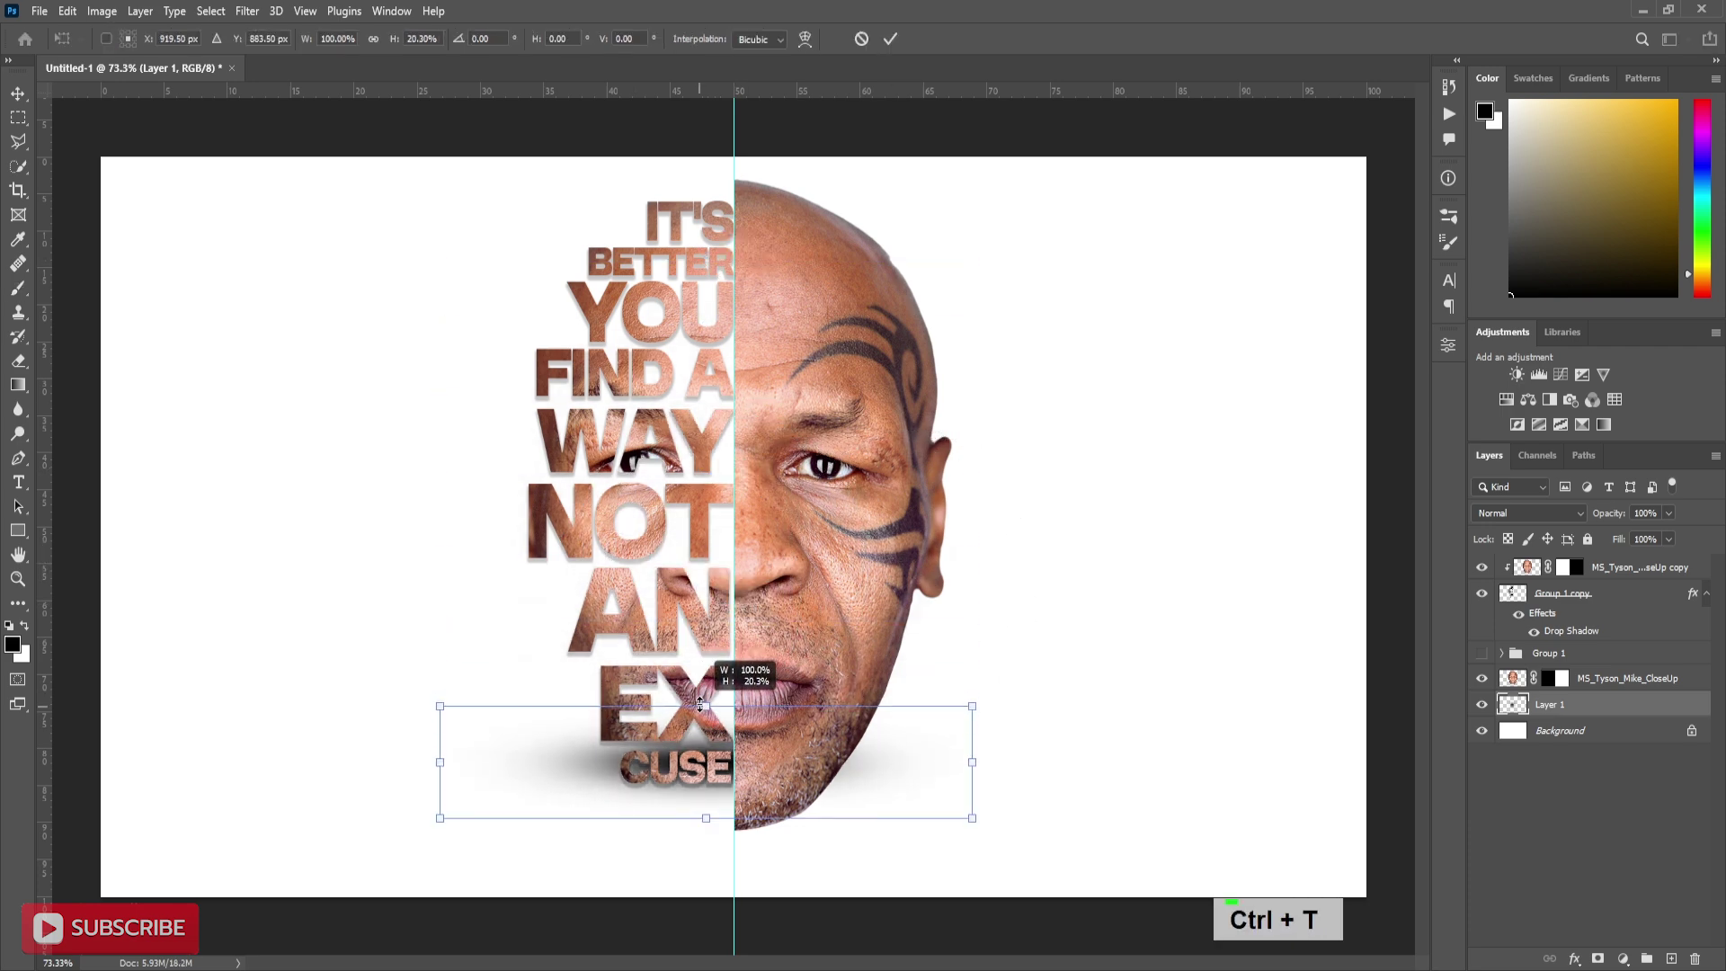